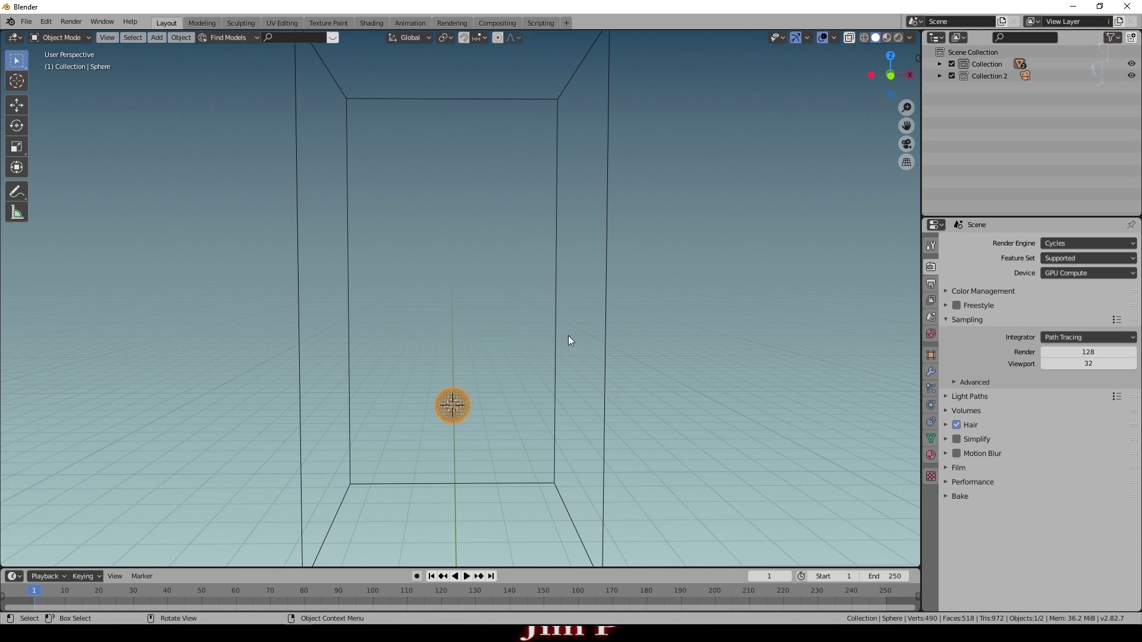
Select the Smoke Domain box around the sphere in the viewport
{"action": "left_click", "coordinate": [561, 341]}
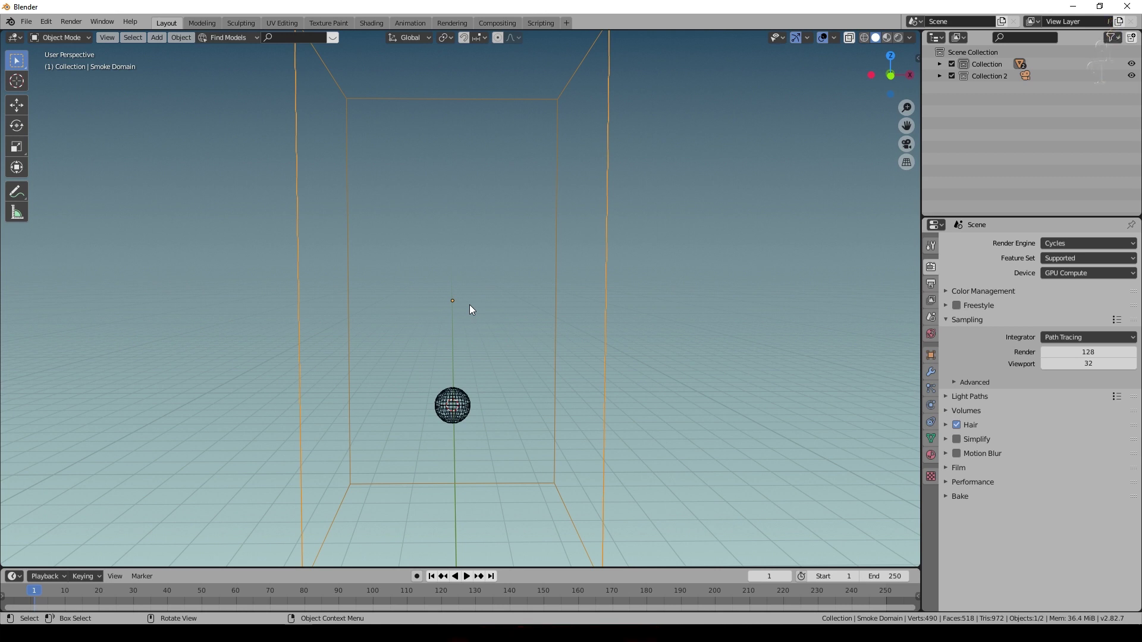
{"action": "scroll", "scroll_direction": "up", "scroll_amount": 3}
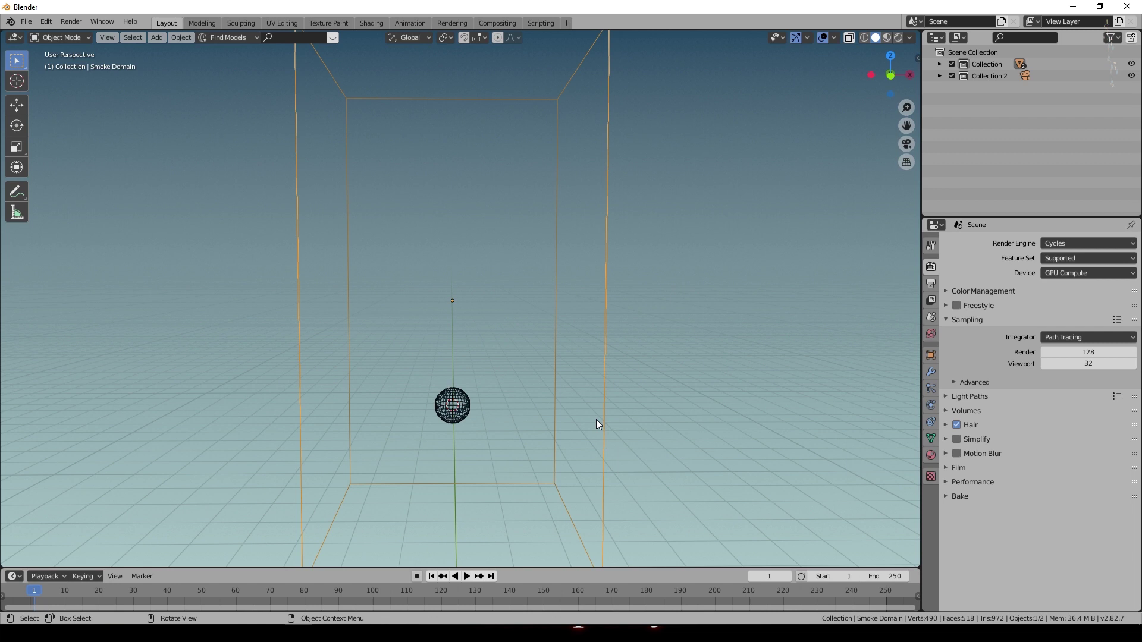
Show the Smoke Domain's Fluid physics as a Gas domain at 64 resolution divisions
{"action": "left_click", "coordinate": [472, 582]}
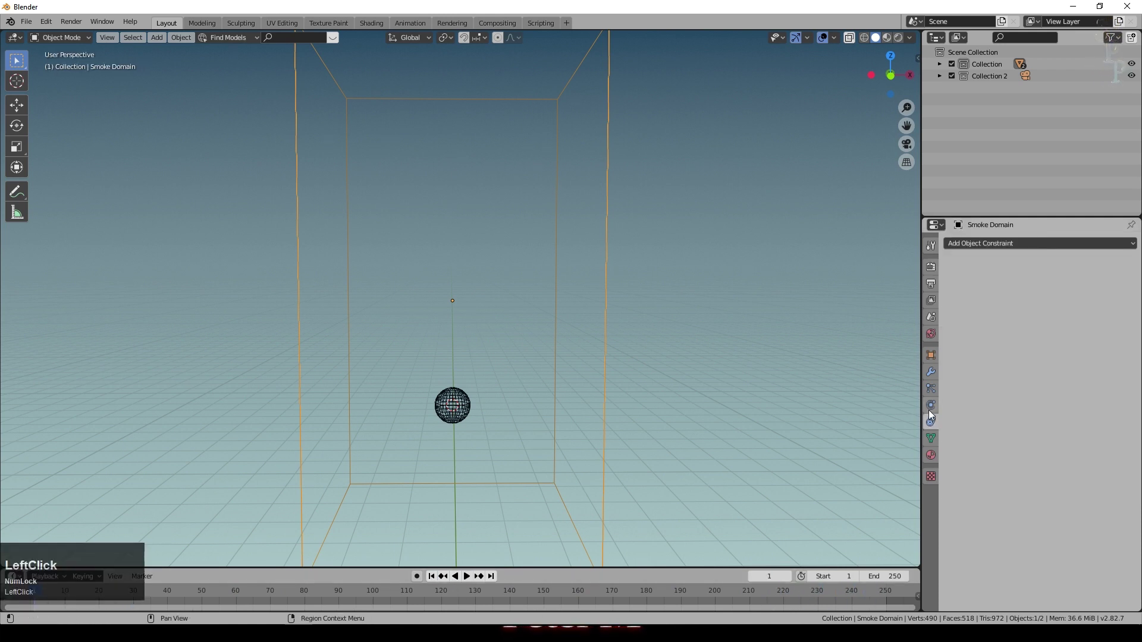
{"action": "left_click", "coordinate": [933, 414]}
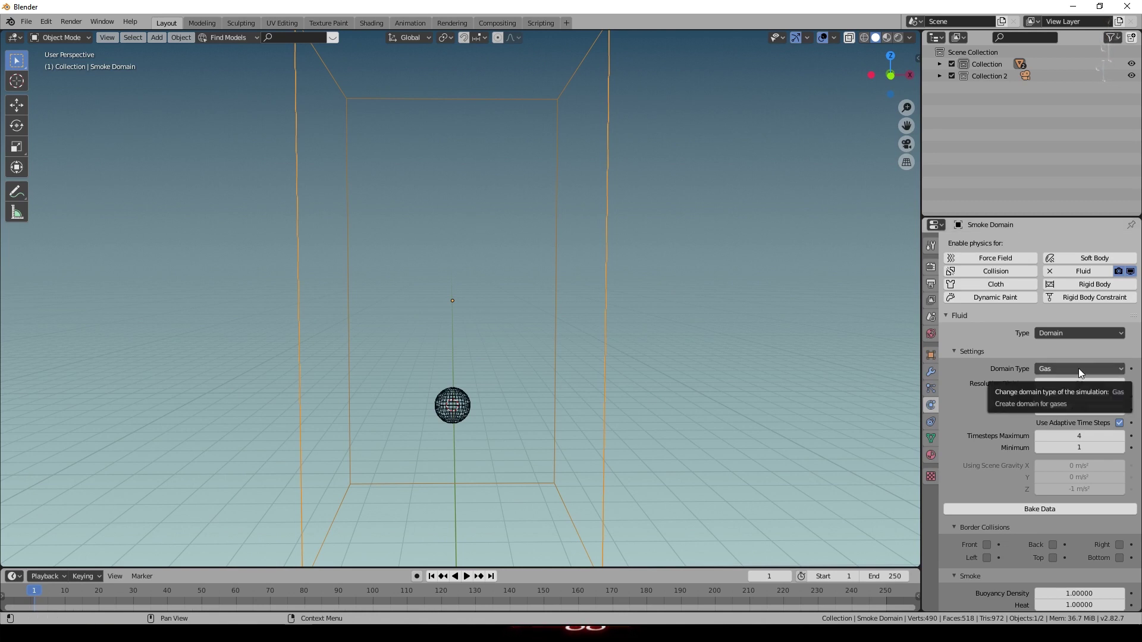
{"action": "left_click", "coordinate": [1083, 372]}
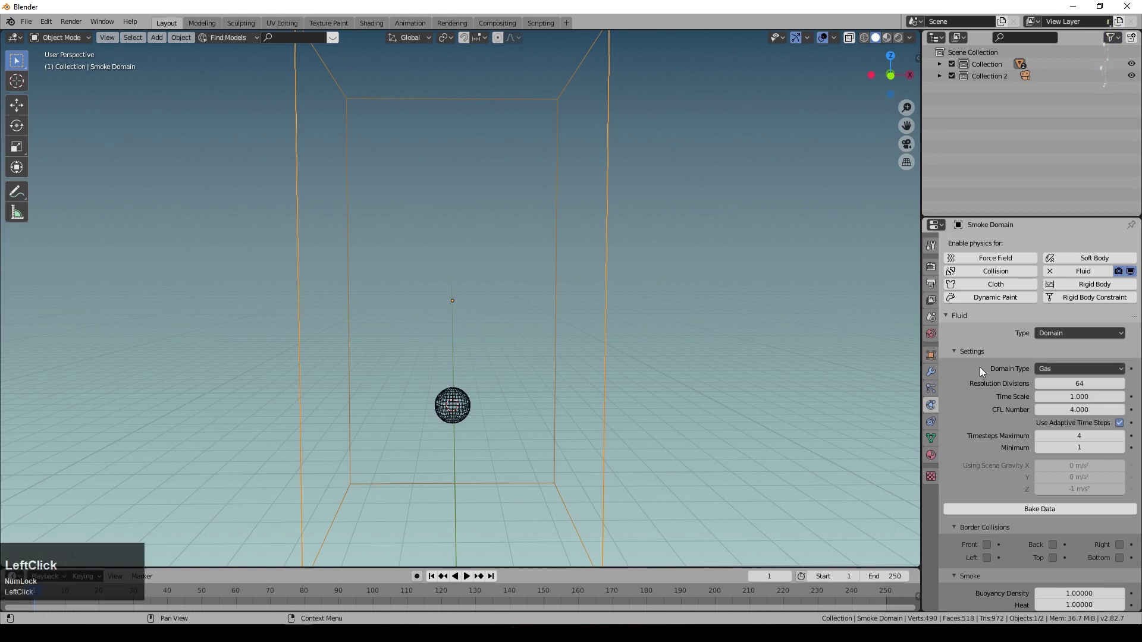
{"action": "left_click", "coordinate": [956, 366]}
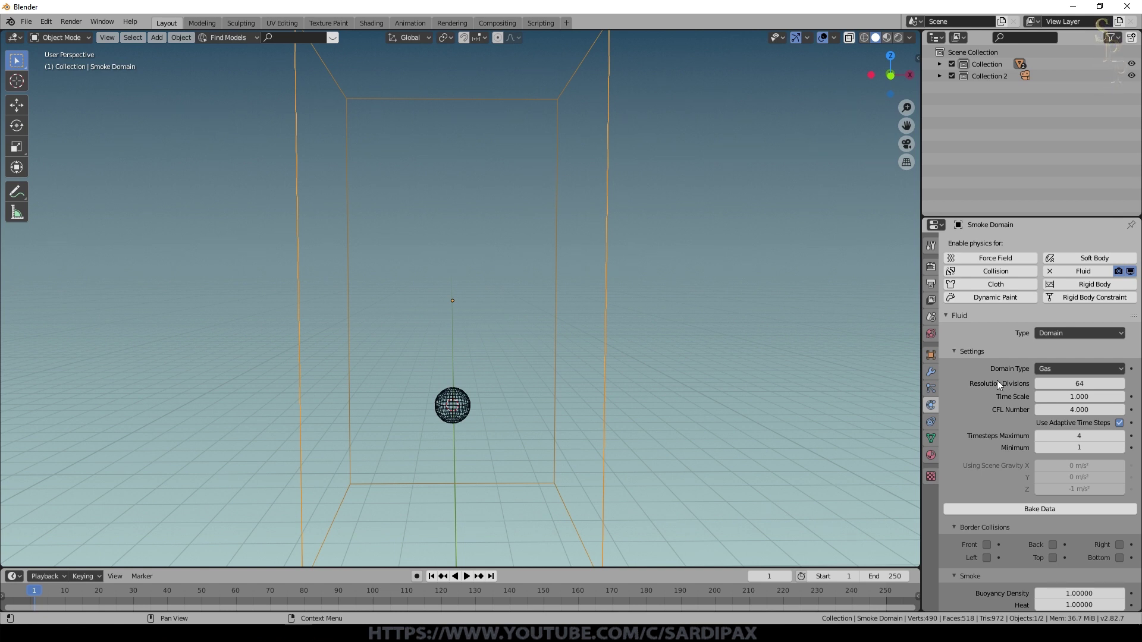
{"action": "scroll", "scroll_direction": "down", "scroll_amount": 3}
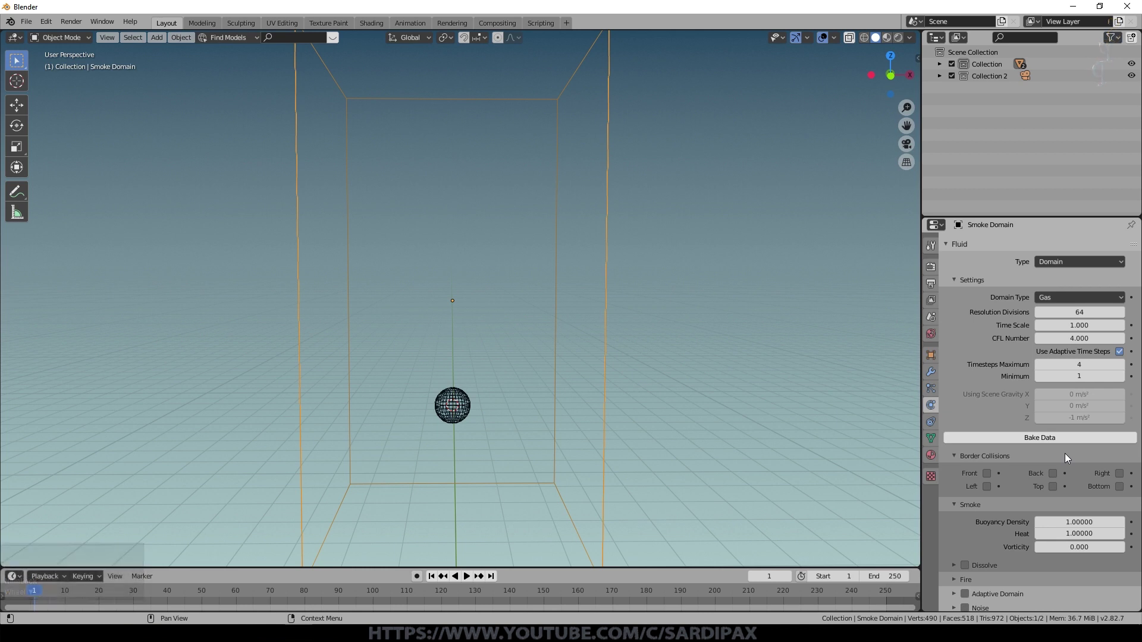
{"action": "scroll", "scroll_direction": "down", "scroll_amount": 3}
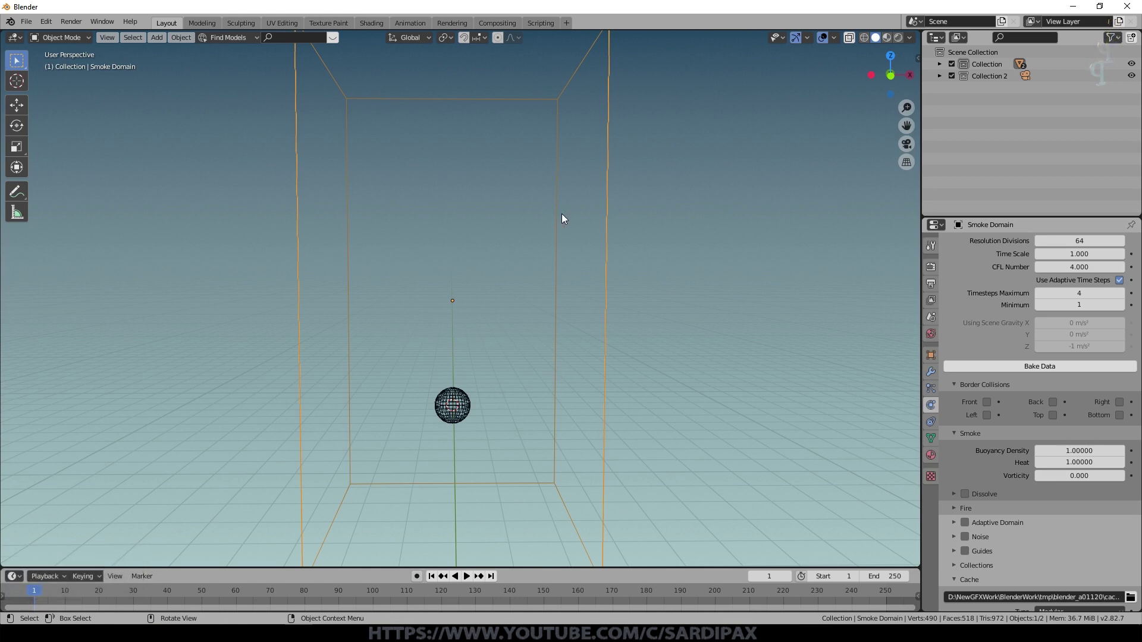
{"action": "scroll", "scroll_direction": "up", "scroll_amount": 3}
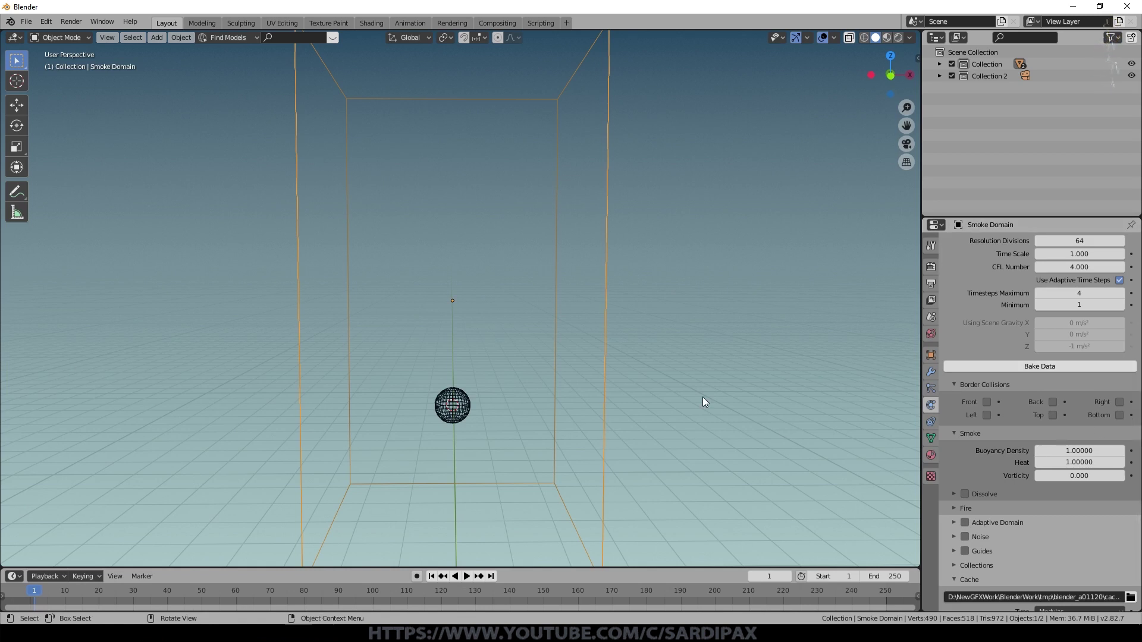
{"action": "scroll", "scroll_direction": "down", "scroll_amount": 3}
{"action": "scroll", "scroll_direction": "up", "scroll_amount": 3}
{"action": "scroll", "scroll_direction": "down", "scroll_amount": 3}
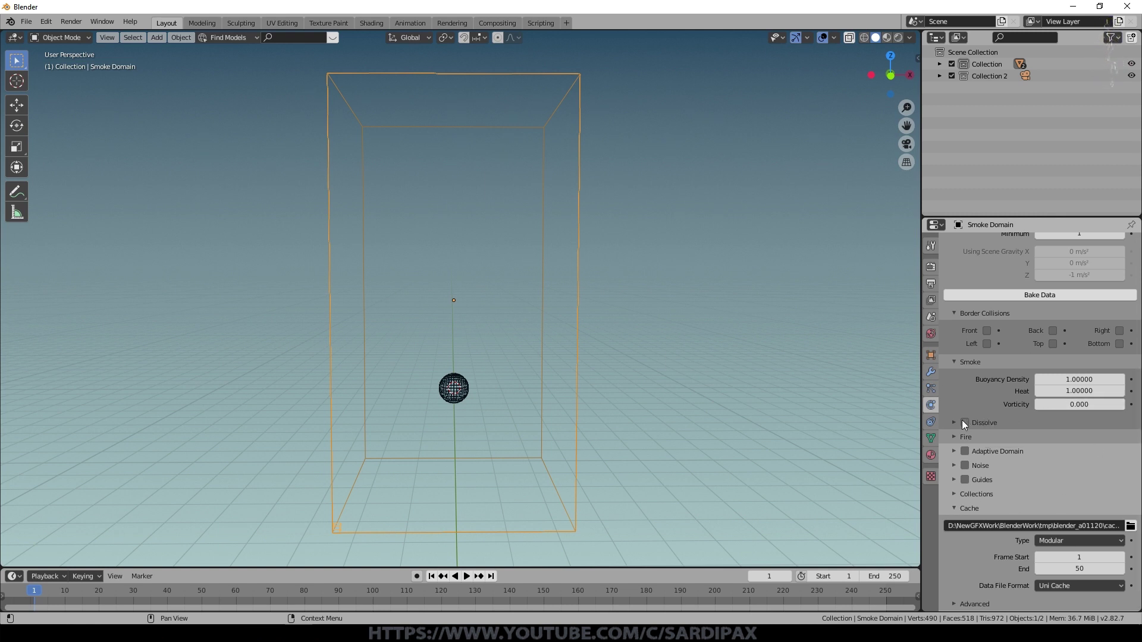
Review the domain cache (frames 1–50), then play and stop the timeline to check for smoke
{"action": "scroll", "scroll_direction": "up", "scroll_amount": 3}
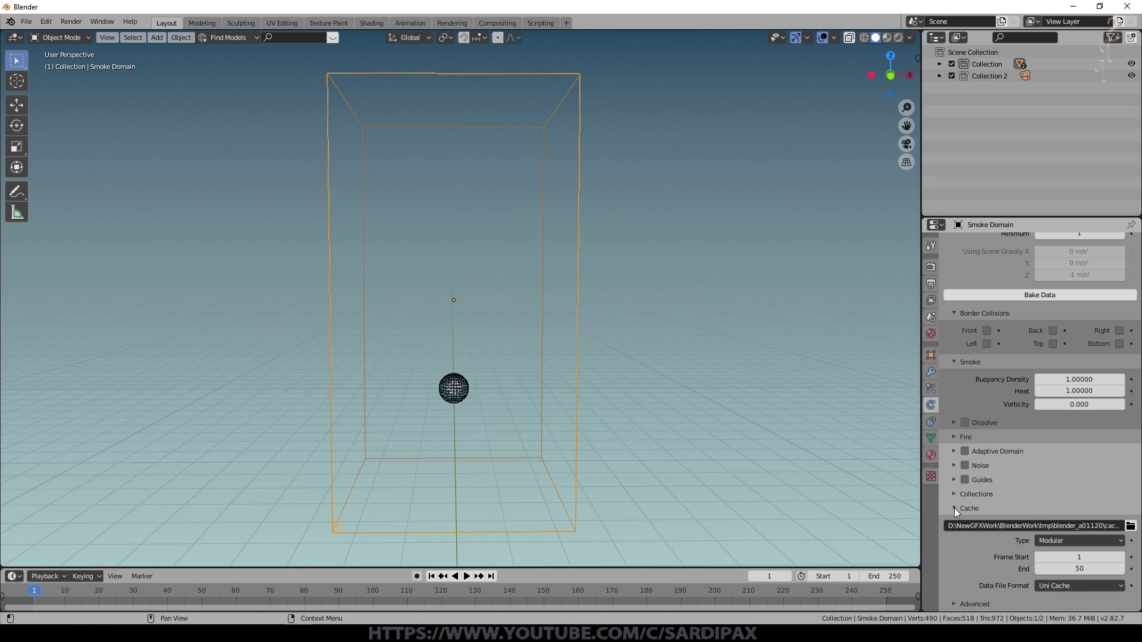
{"action": "scroll", "scroll_direction": "down", "scroll_amount": 3}
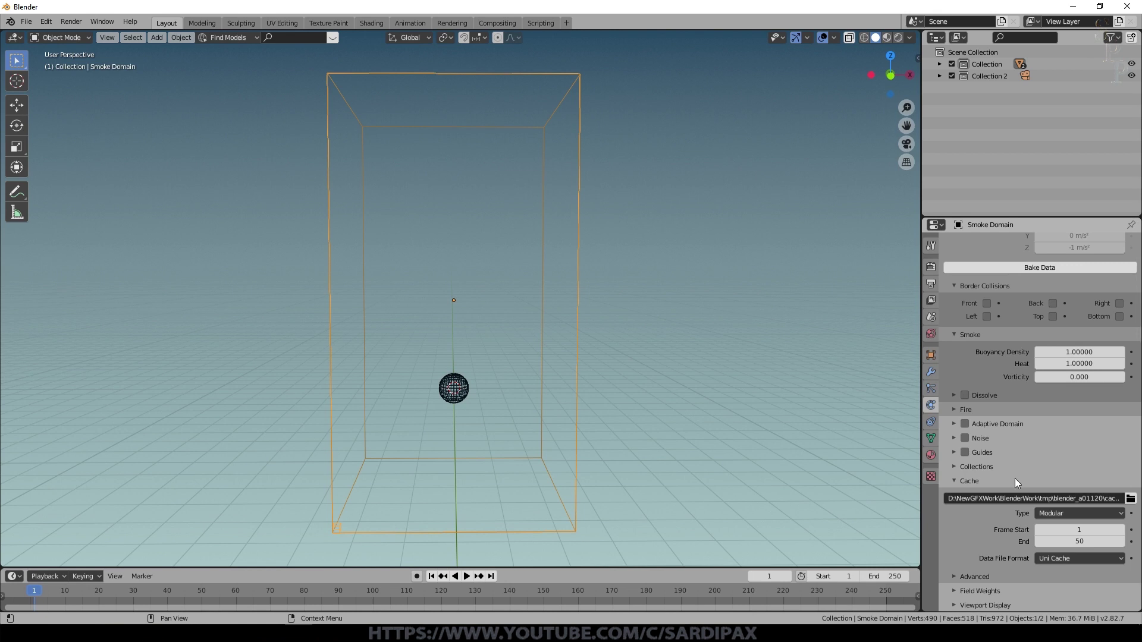
{"action": "scroll", "scroll_direction": "down", "scroll_amount": 3}
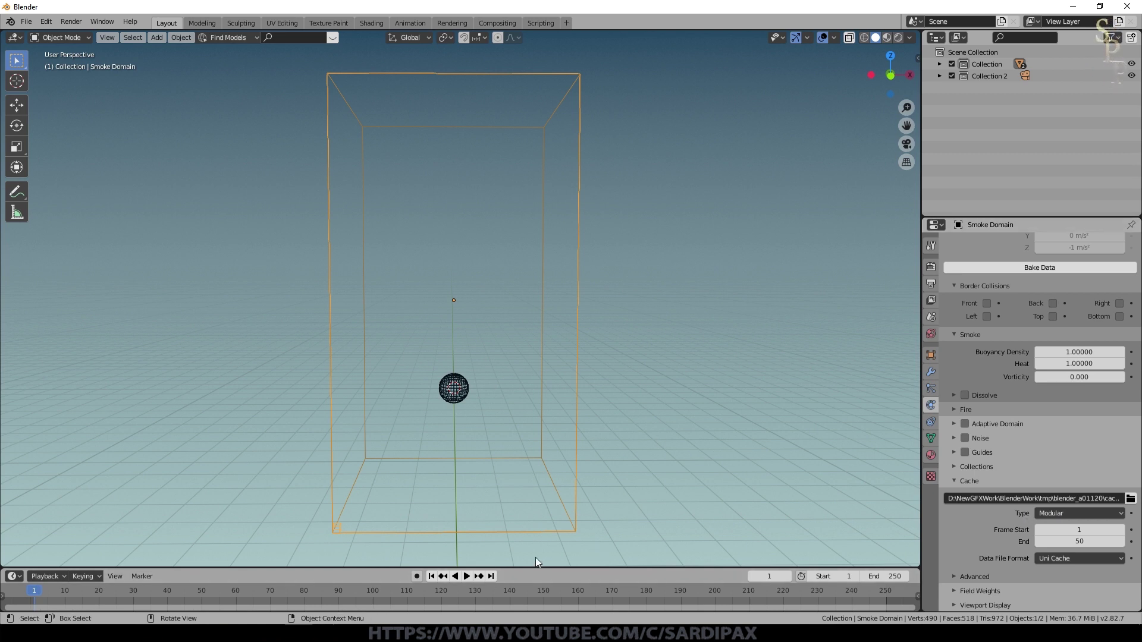
{"action": "left_click", "coordinate": [470, 581]}
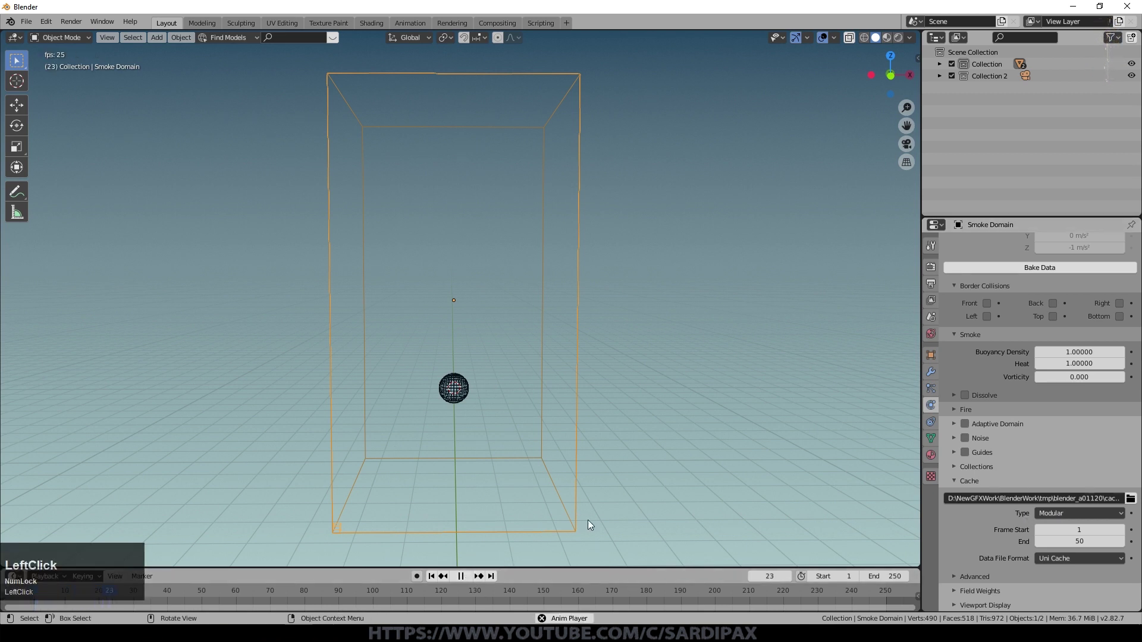
{"action": "left_click", "coordinate": [464, 578]}
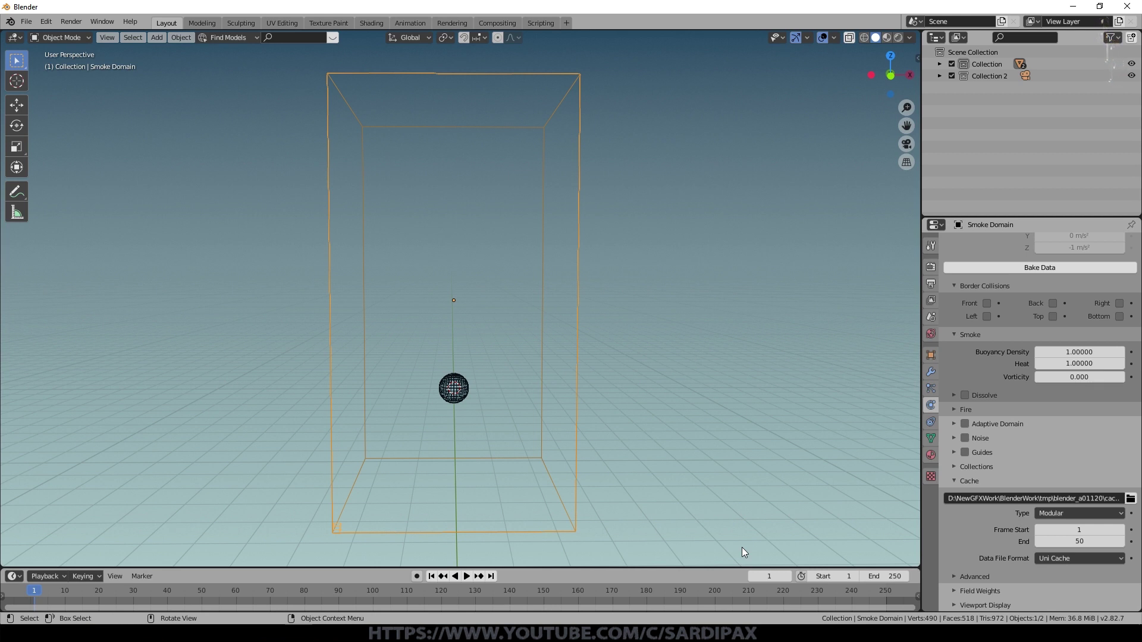
Bake the smoke partway, pause it, and play back the rising mushroom-shaped plume
{"action": "left_click", "coordinate": [1062, 273]}
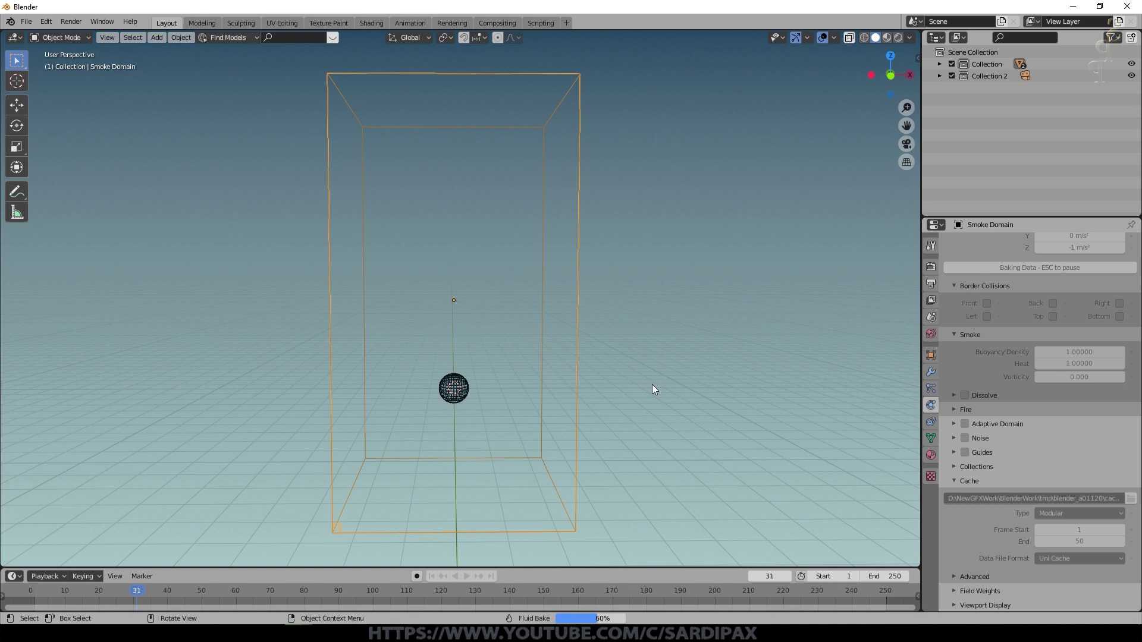
{"action": "key", "text": "Escape"}
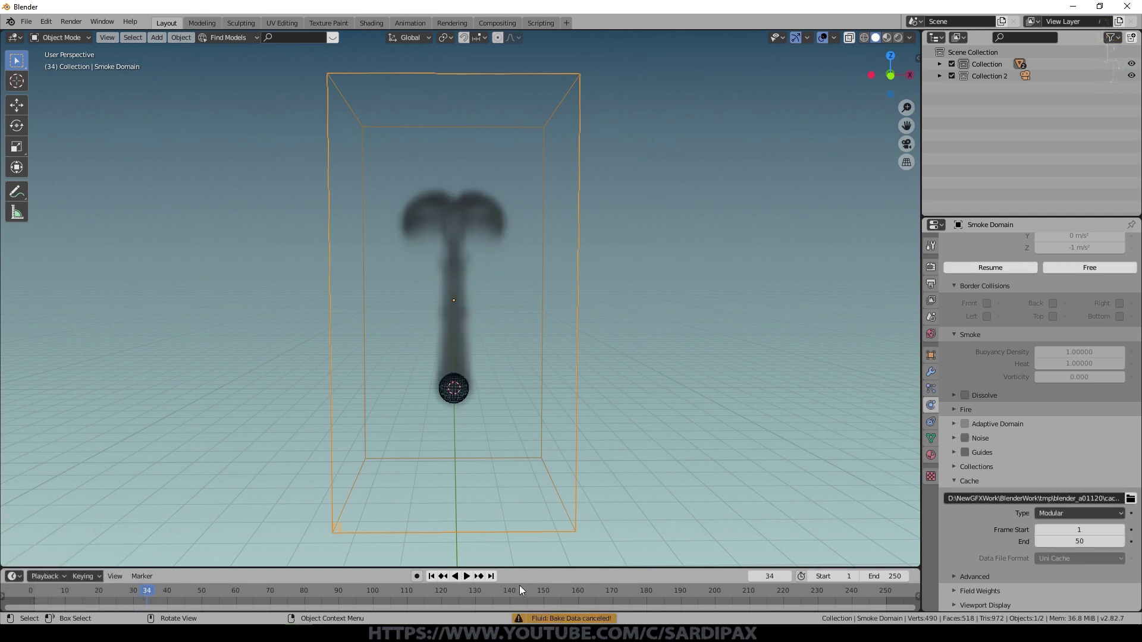
{"action": "left_click", "coordinate": [437, 580]}
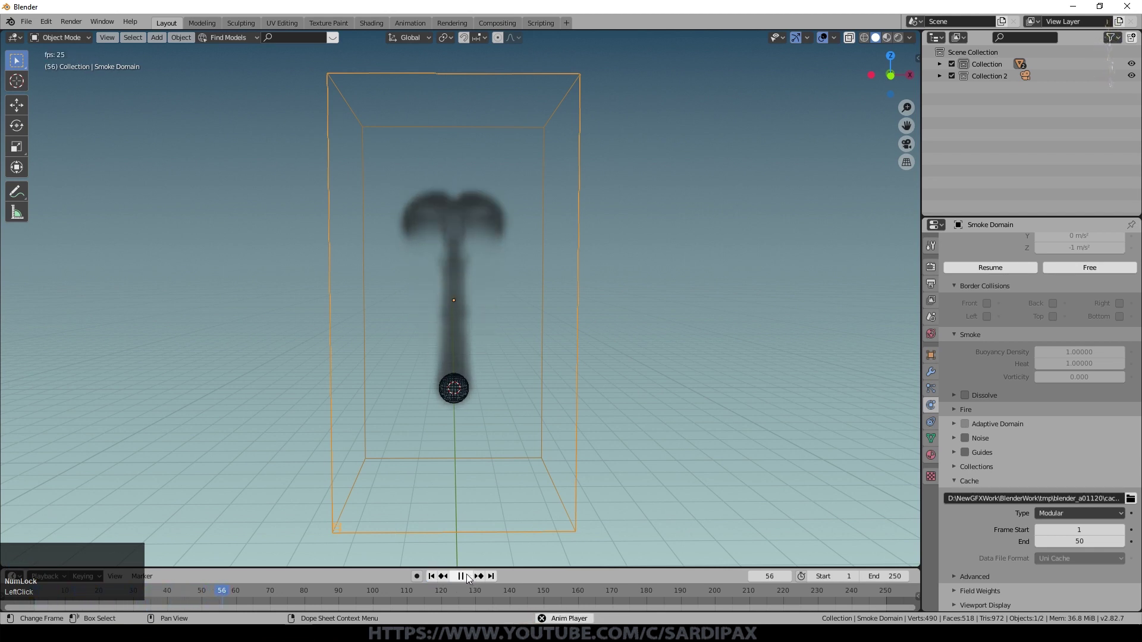
{"action": "left_click", "coordinate": [471, 579]}
{"action": "left_click", "coordinate": [476, 576]}
{"action": "left_click", "coordinate": [196, 593]}
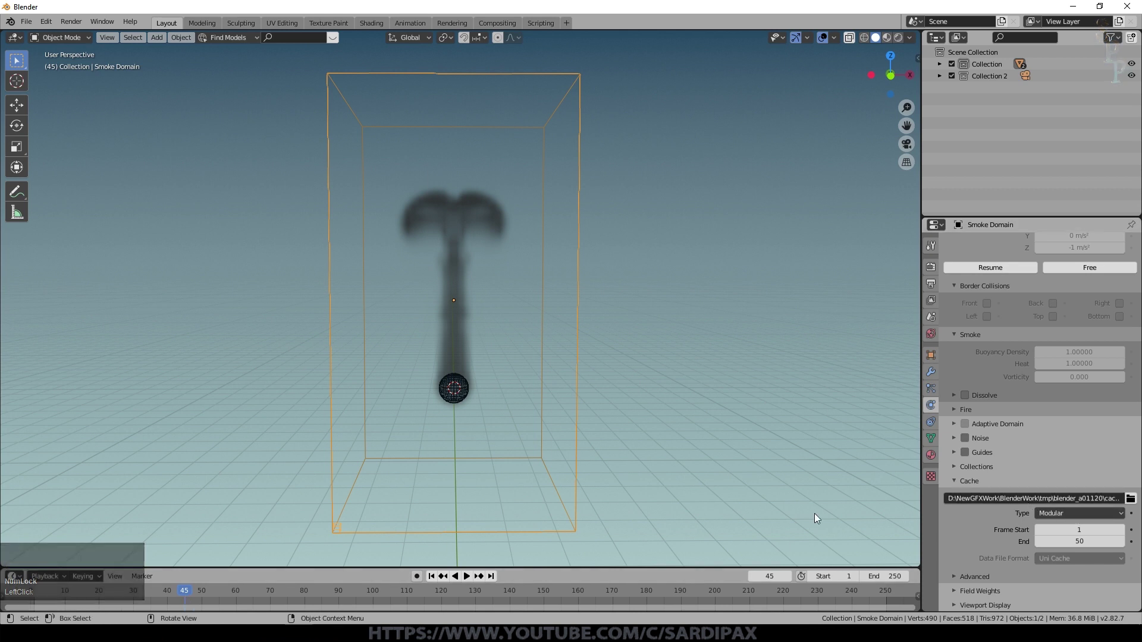
Resume baking the rest of the smoke simulation
{"action": "scroll", "scroll_direction": "up", "scroll_amount": 3}
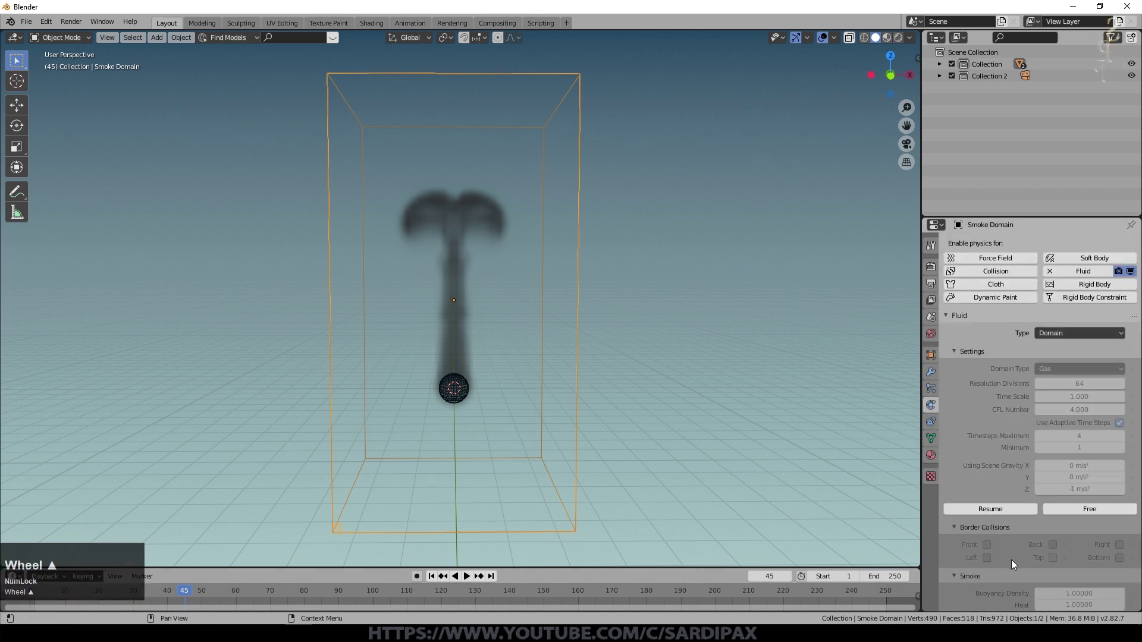
{"action": "left_click", "coordinate": [1007, 517]}
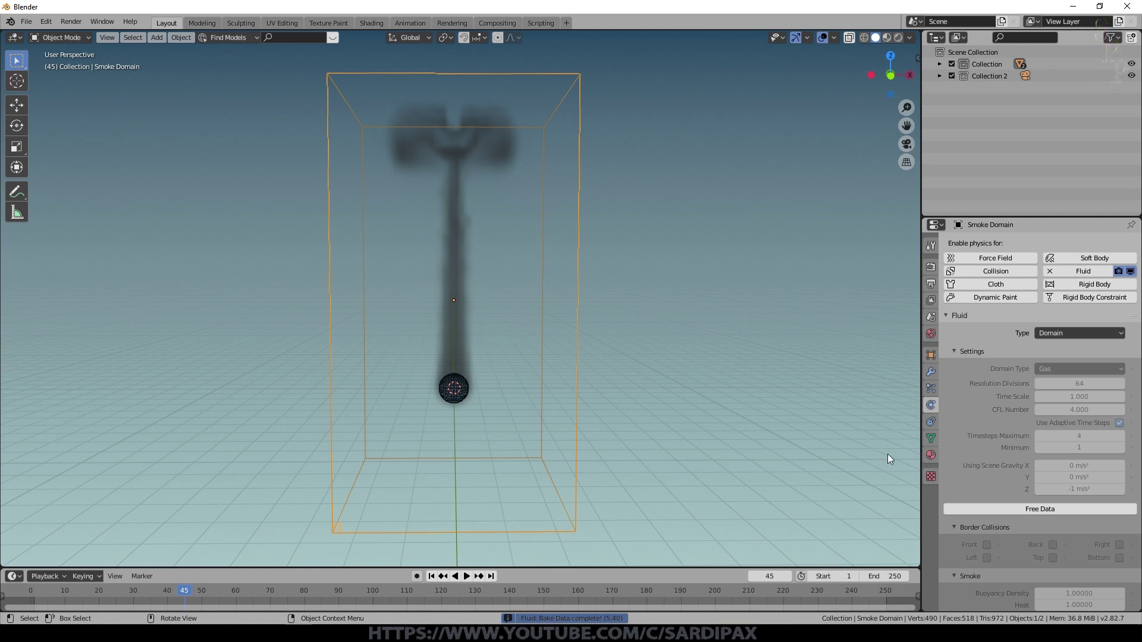
{"action": "scroll", "scroll_direction": "down", "scroll_amount": 3}
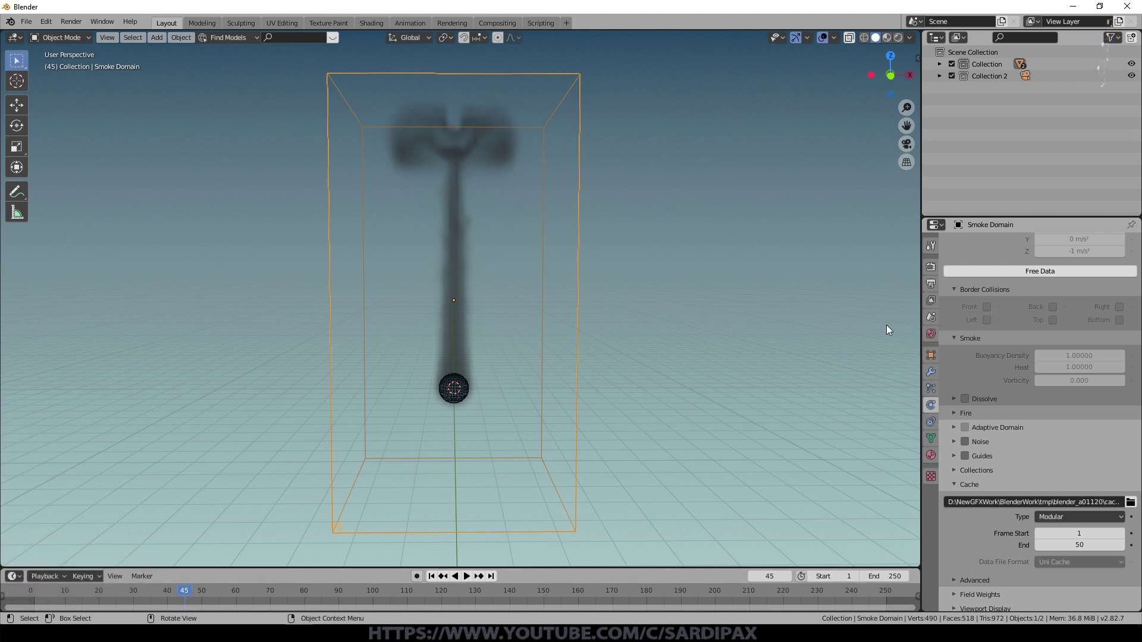
Extend the smoke cache to end at frame 100 and resume baking
{"action": "left_click", "coordinate": [894, 547]}
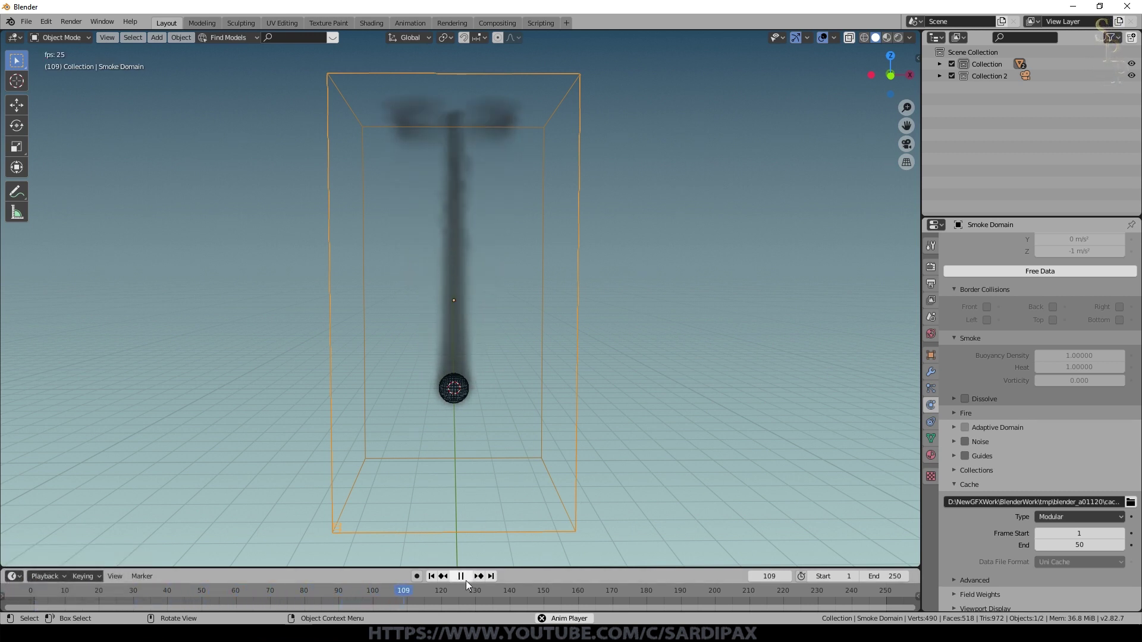
{"action": "left_click", "coordinate": [467, 580]}
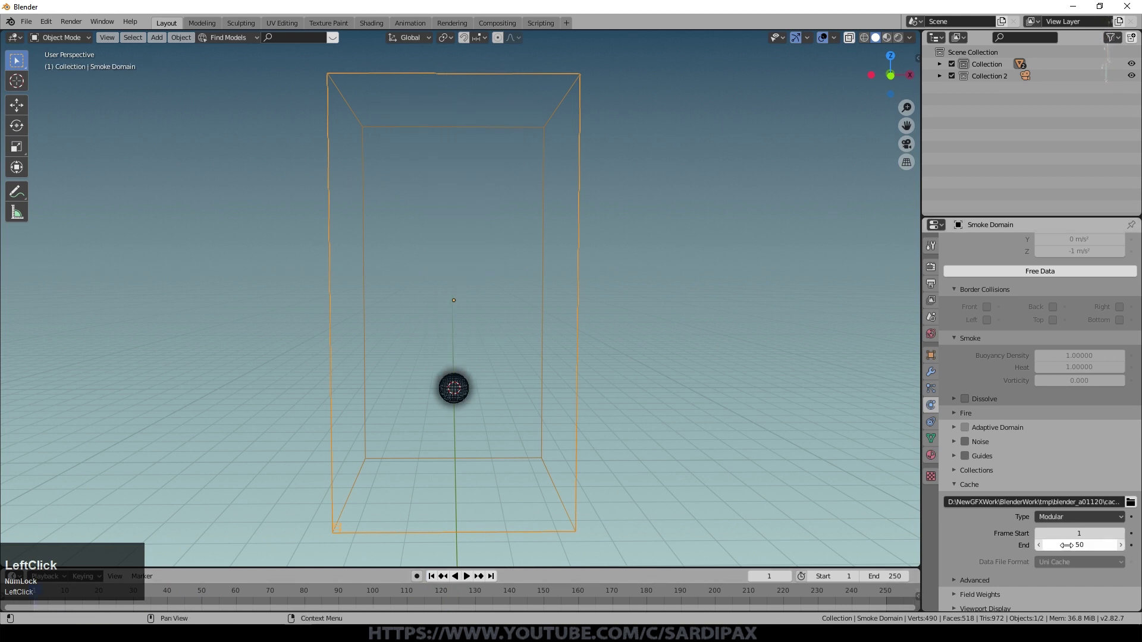
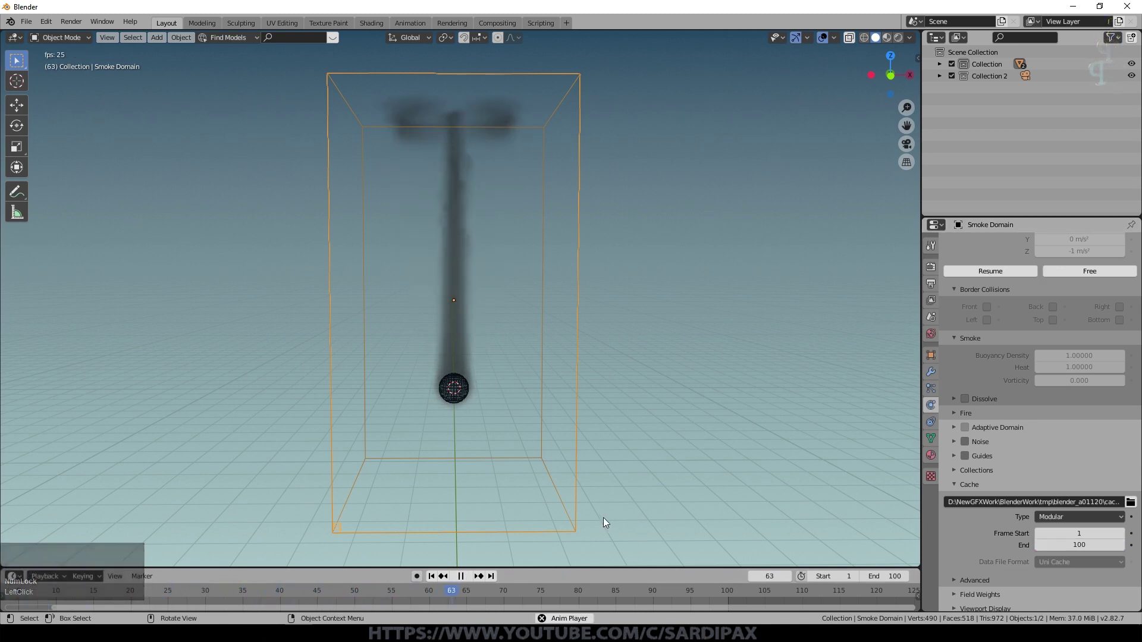
{"action": "left_click", "coordinate": [990, 346]}
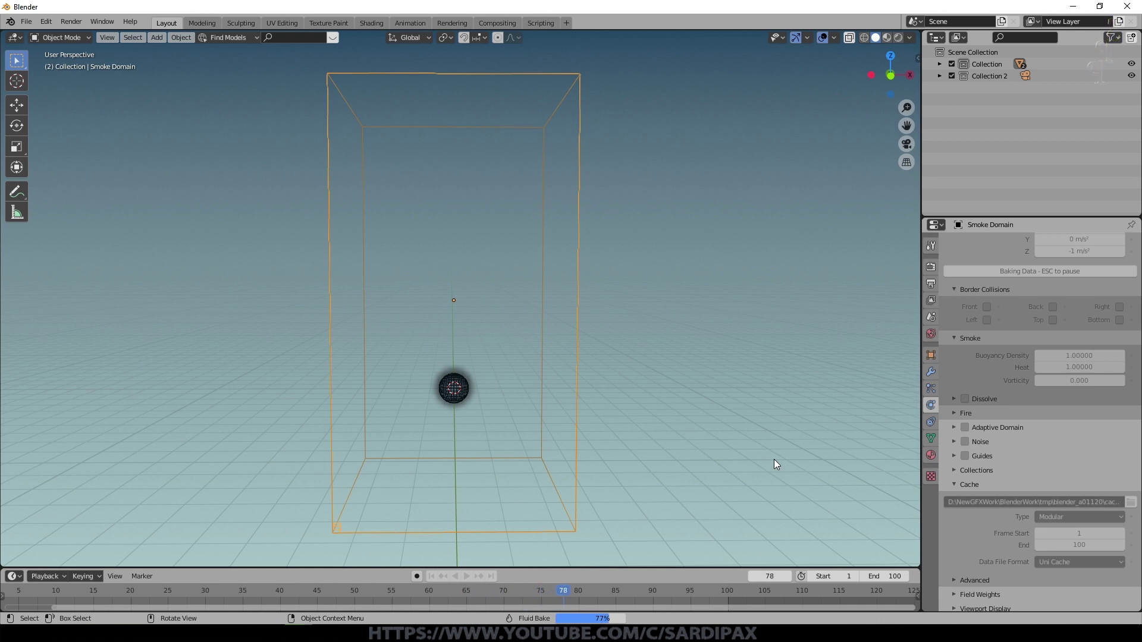
Play back the baked smoke column rising to the domain top, then stop
{"action": "key", "text": "space"}
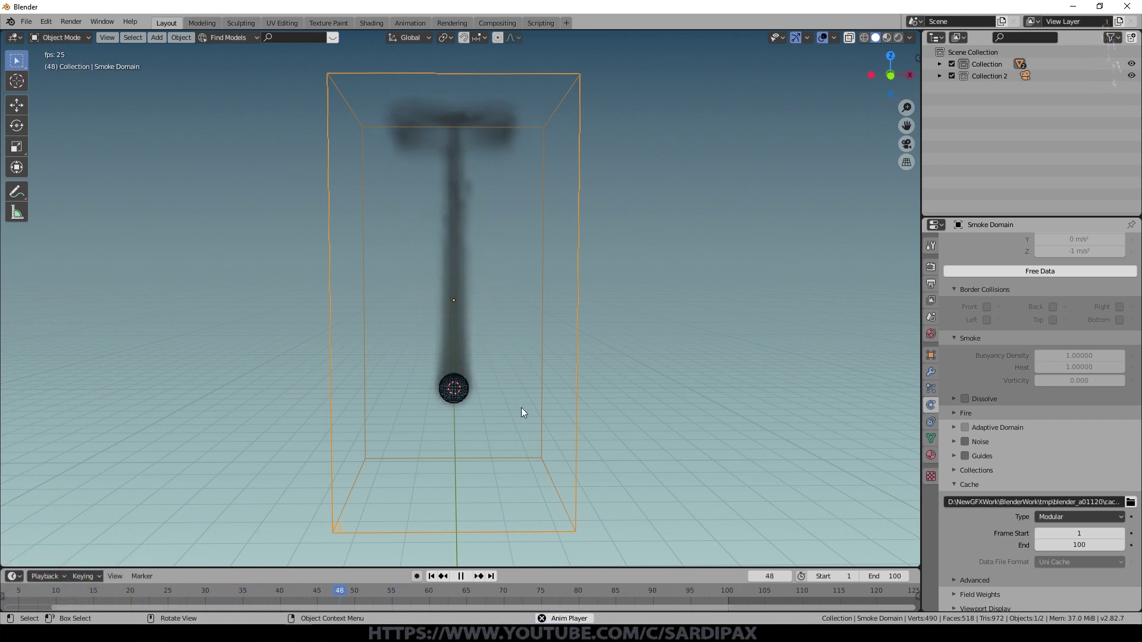
{"action": "key", "text": "space"}
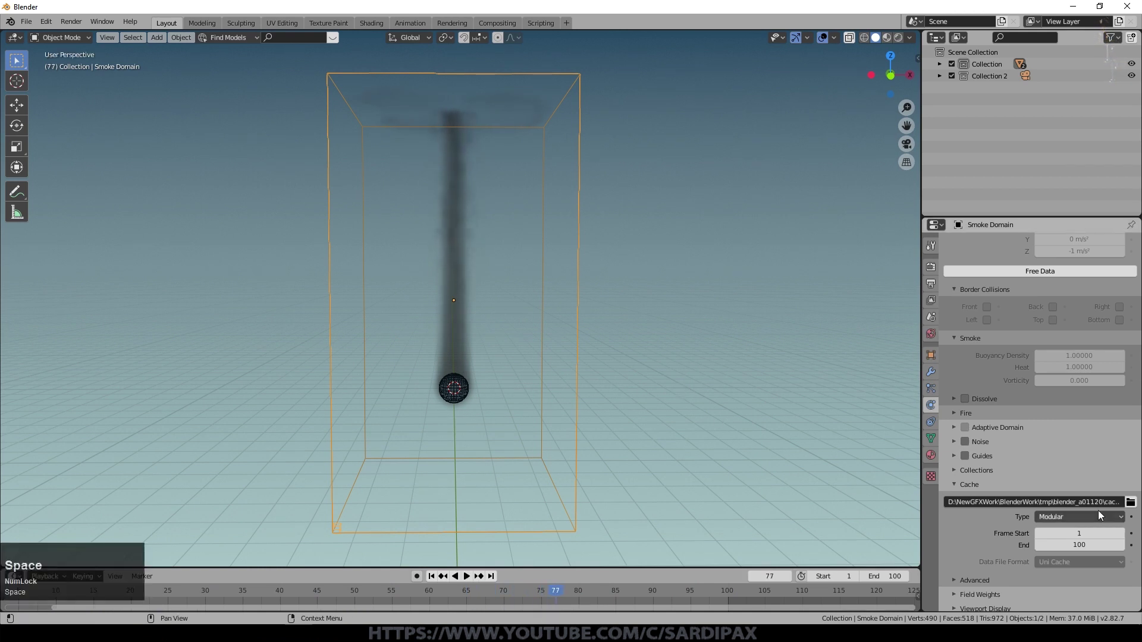
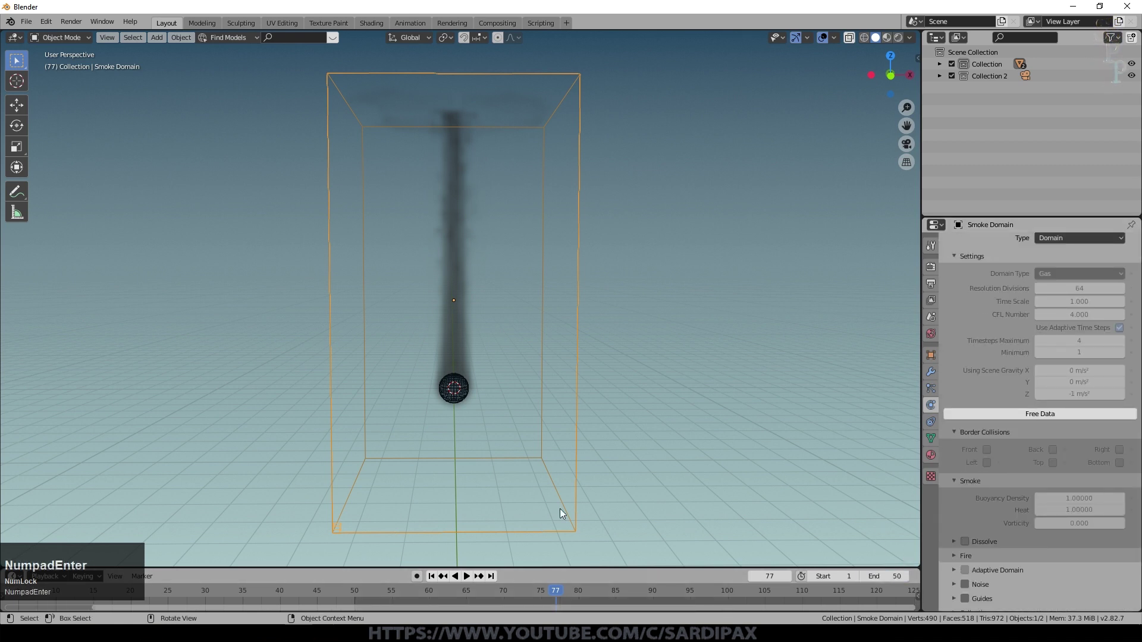
Free the baked smoke data and enable Adaptive Domain on the Smoke Domain
{"action": "scroll", "scroll_direction": "down", "scroll_amount": 3}
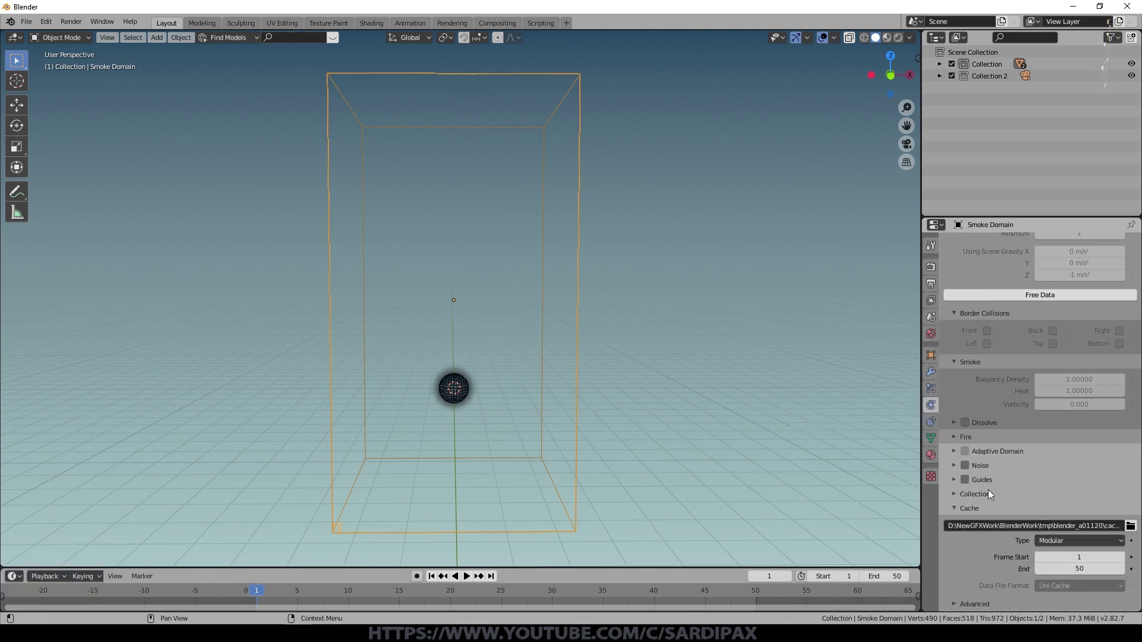
{"action": "left_click", "coordinate": [964, 454]}
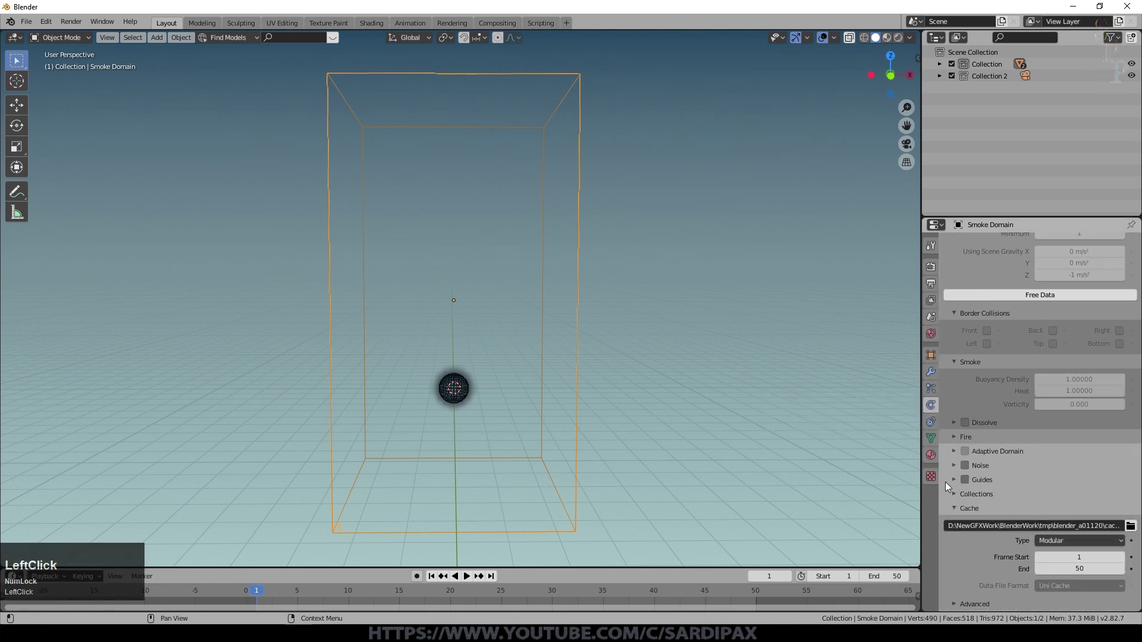
{"action": "left_click", "coordinate": [1041, 296]}
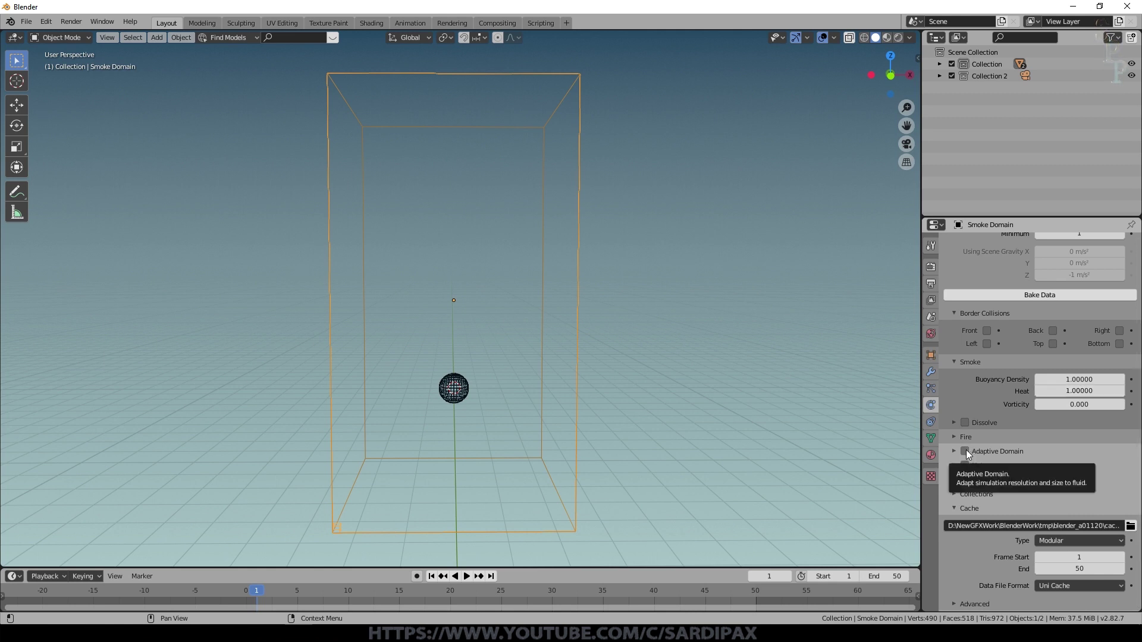
{"action": "left_click", "coordinate": [970, 453]}
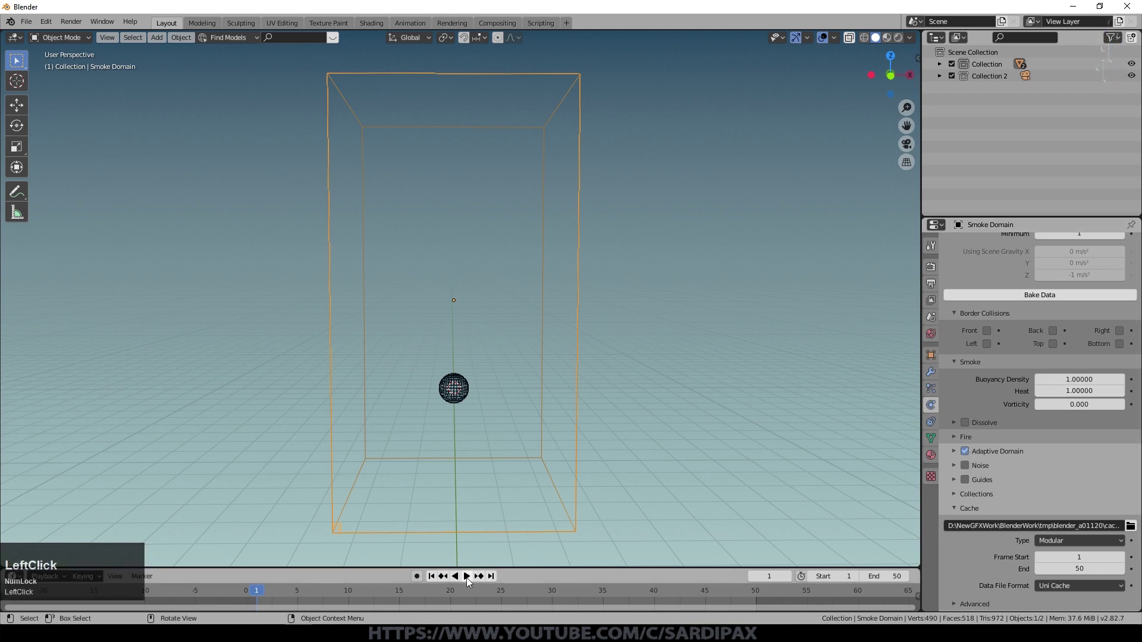
Rebake the smoke with Adaptive Domain and play it to watch the bounds hug the plume
{"action": "left_click", "coordinate": [1058, 301]}
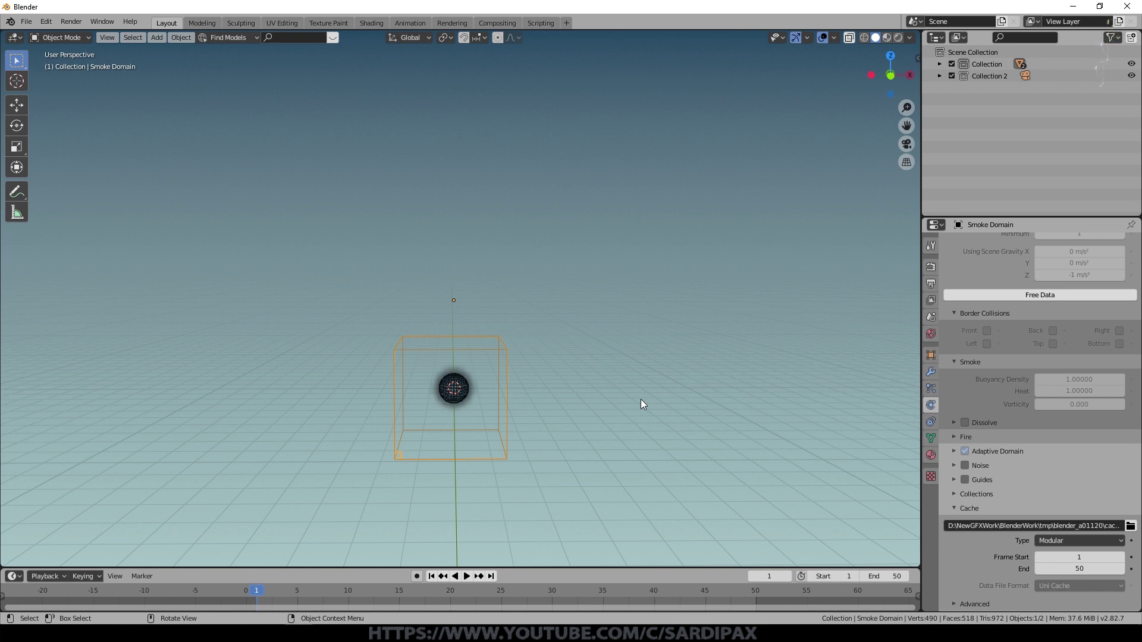
{"action": "key", "text": "space"}
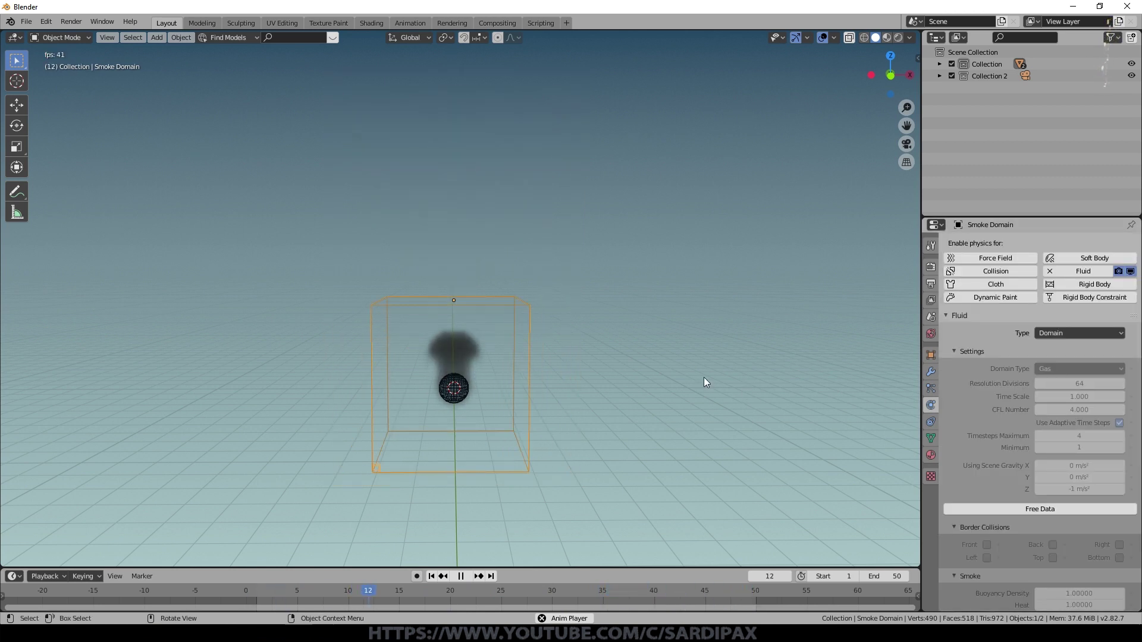
{"action": "key", "text": "space"}
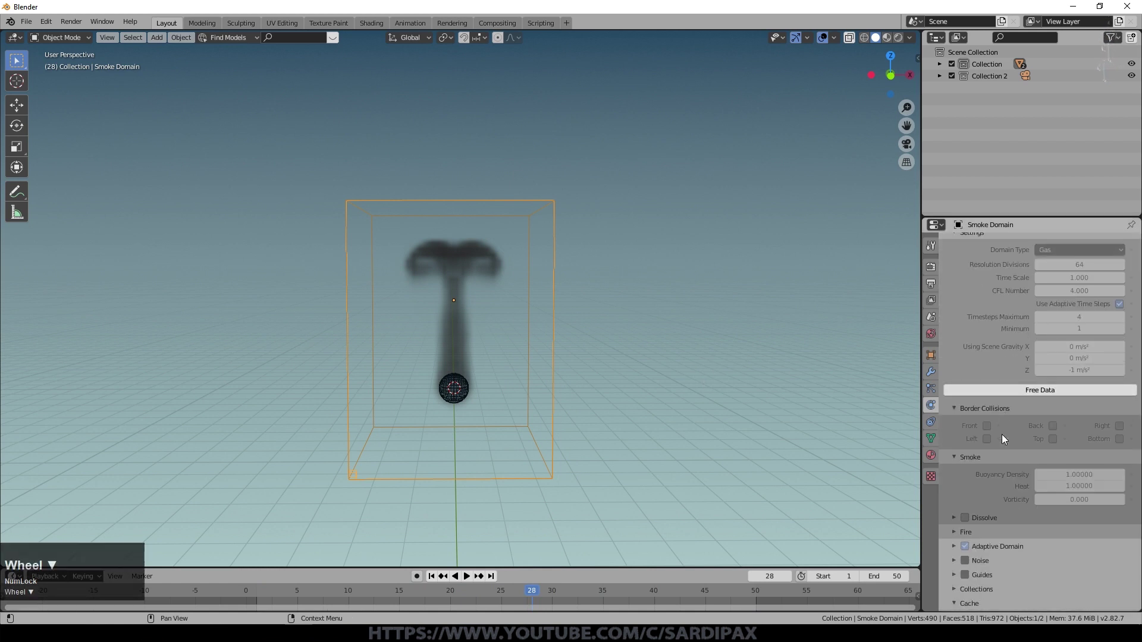
{"action": "scroll", "scroll_direction": "down", "scroll_amount": 3}
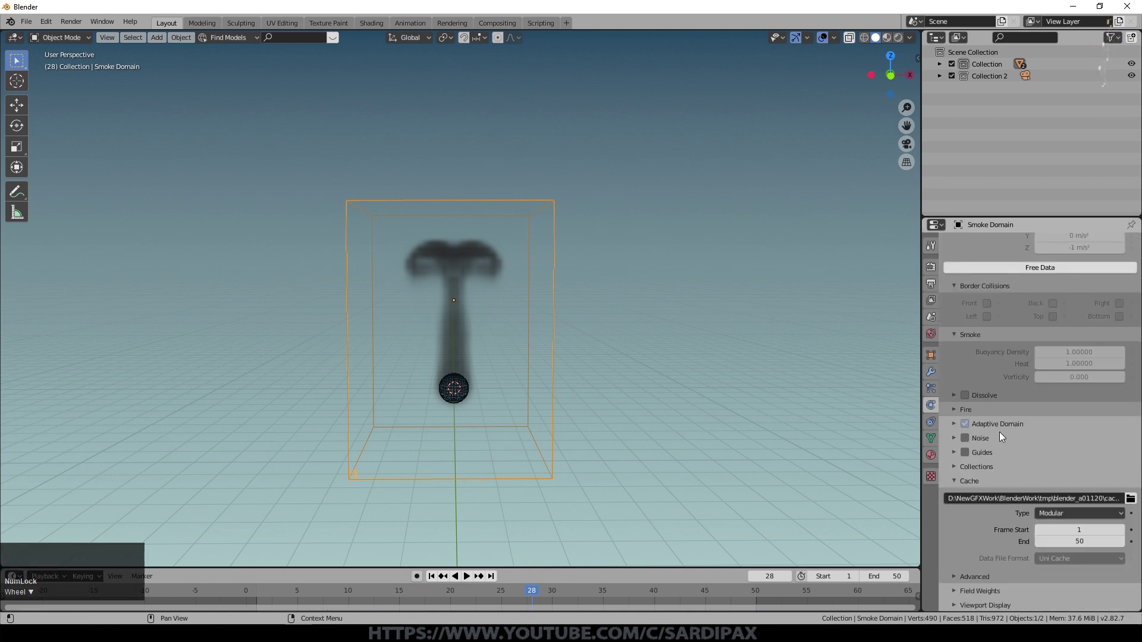
{"action": "left_click", "coordinate": [1022, 276]}
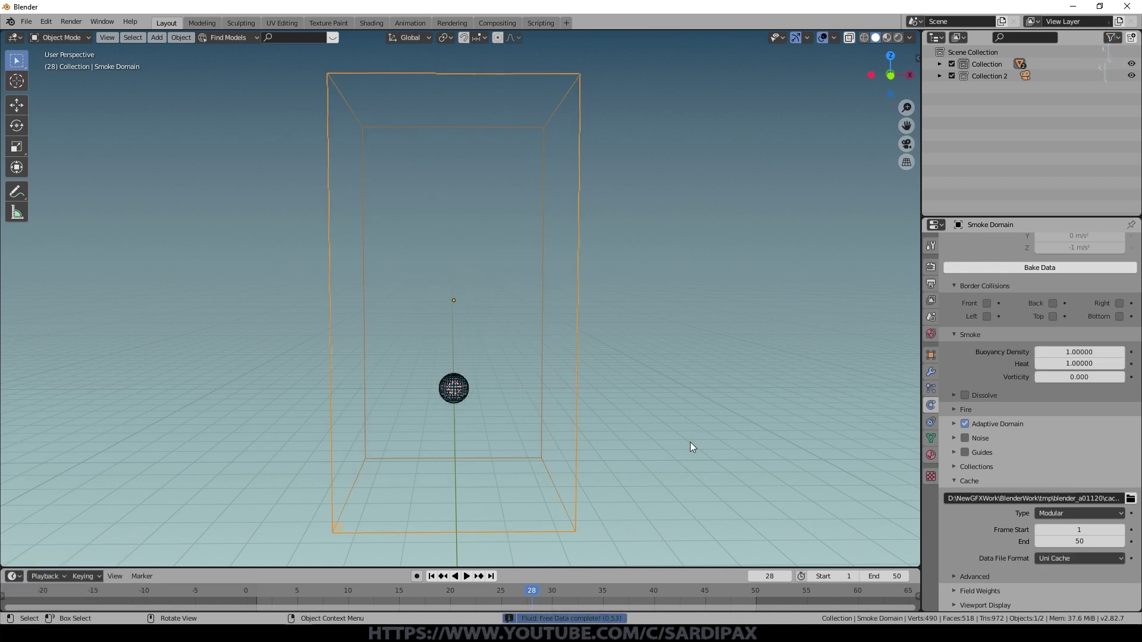
{"action": "scroll", "scroll_direction": "up", "scroll_amount": 3}
{"action": "scroll", "scroll_direction": "down", "scroll_amount": 3}
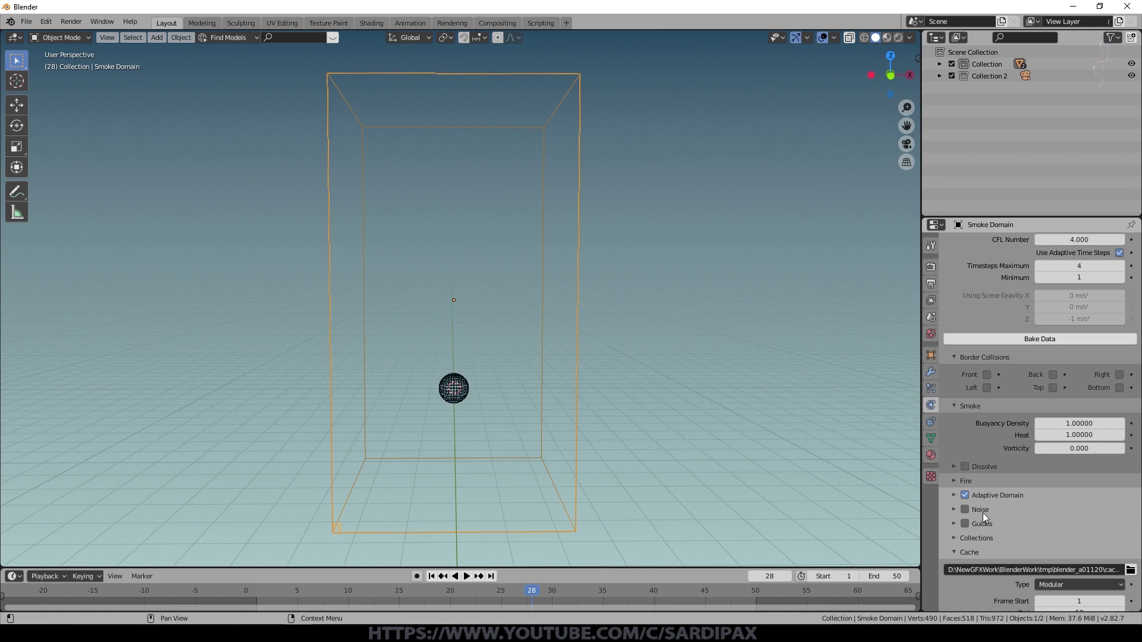
Enable Noise on the Smoke Domain and start baking the smoke with it
{"action": "left_click", "coordinate": [971, 512]}
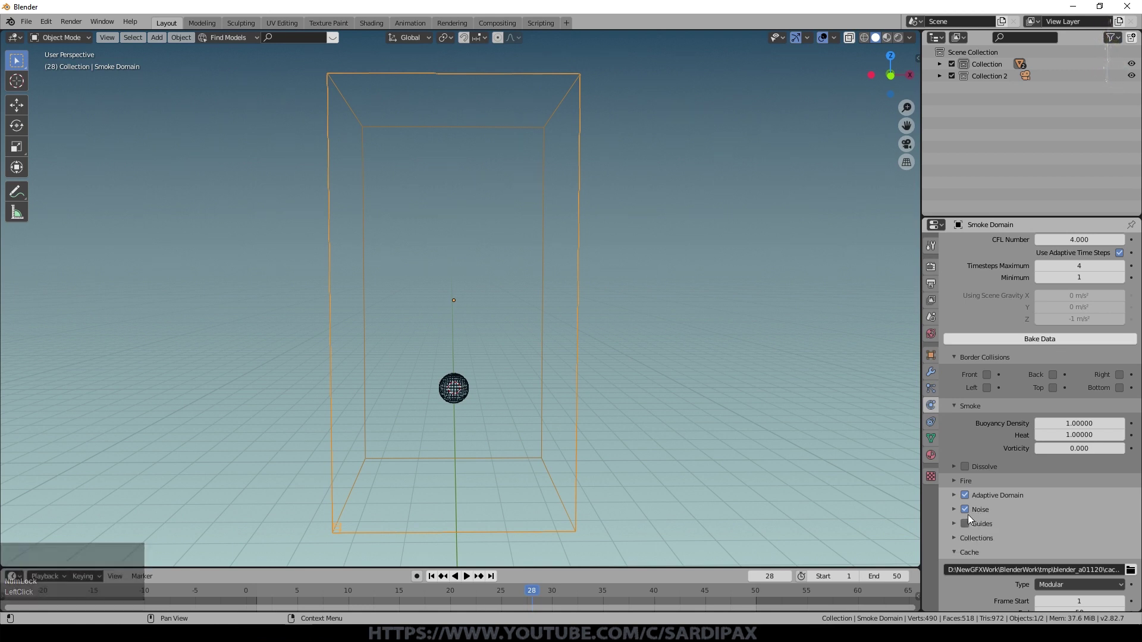
{"action": "left_click", "coordinate": [440, 581]}
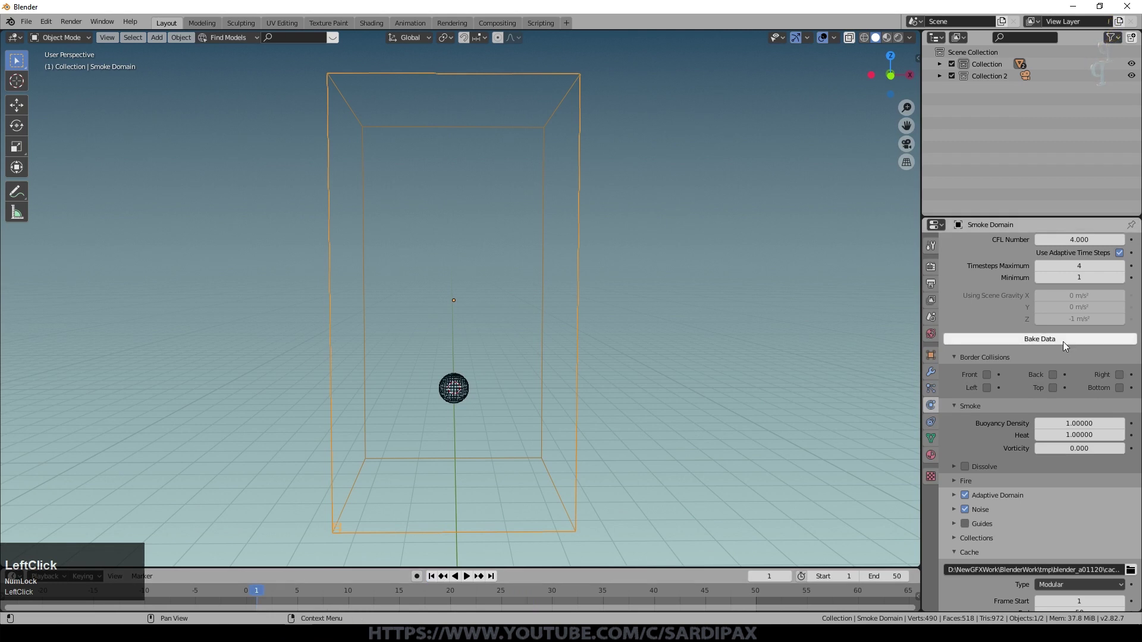
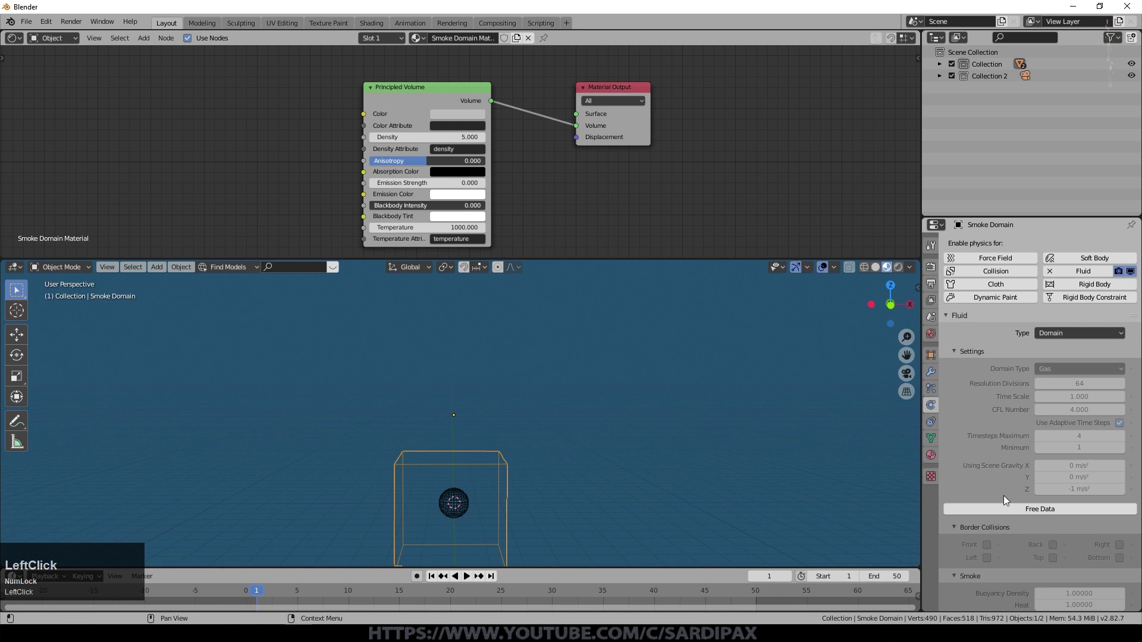
Bake the high-resolution noise for the domain and play the wispy smoke plume
{"action": "left_click", "coordinate": [1033, 514]}
{"action": "scroll", "scroll_direction": "up", "scroll_amount": 3}
{"action": "left_click", "coordinate": [971, 468]}
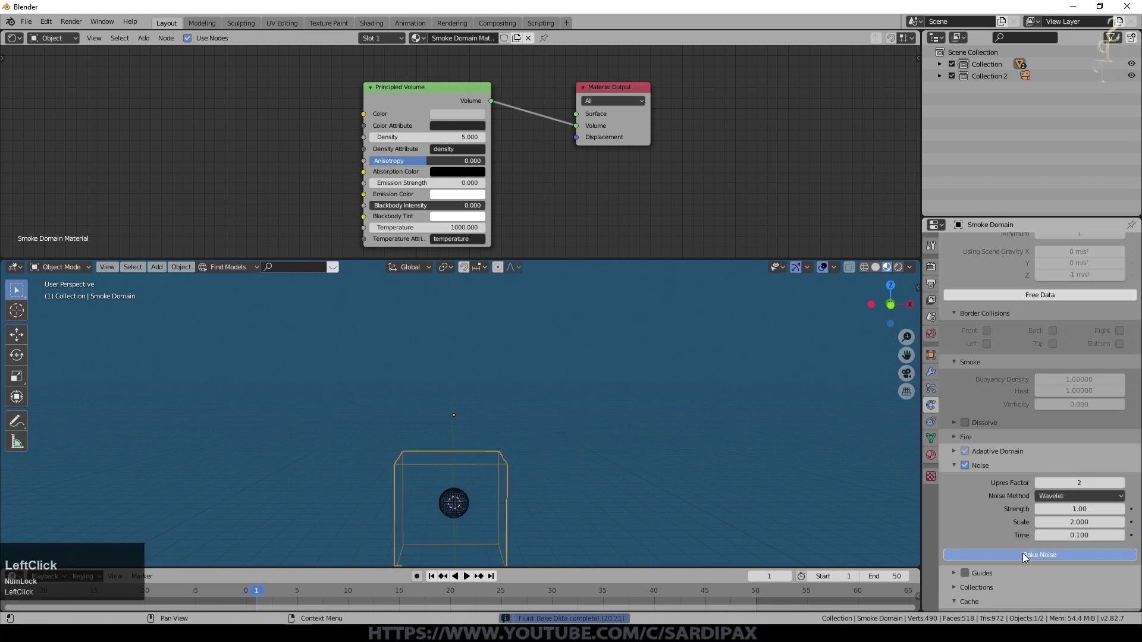
{"action": "left_click", "coordinate": [471, 578]}
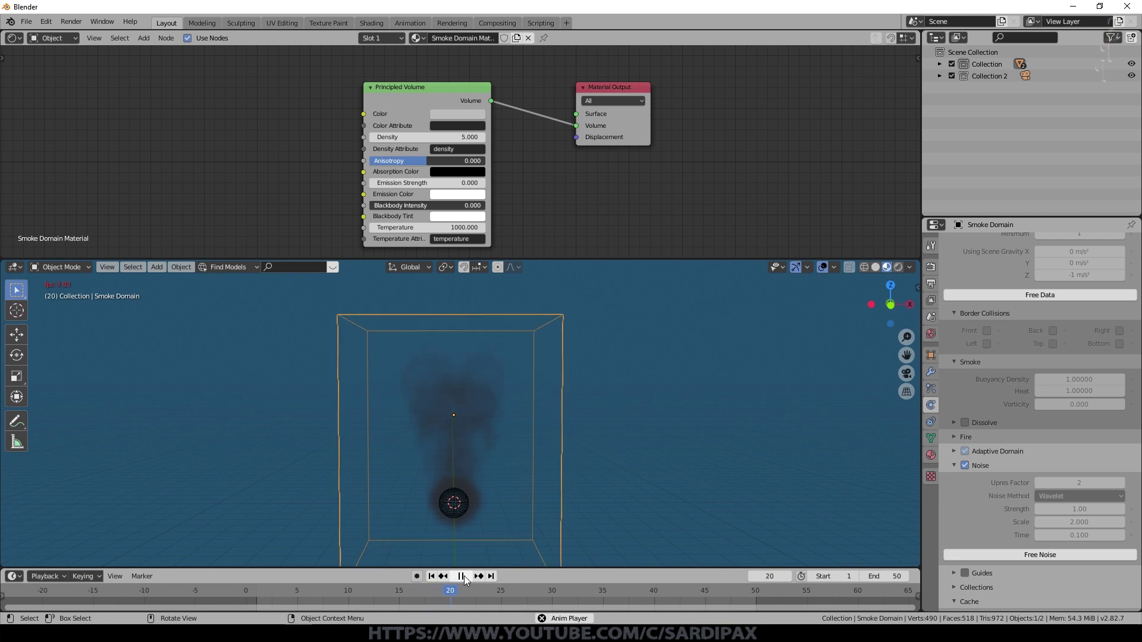
View the baked plume in Material Preview shading, then as a rendered viewport image
{"action": "left_click", "coordinate": [469, 581]}
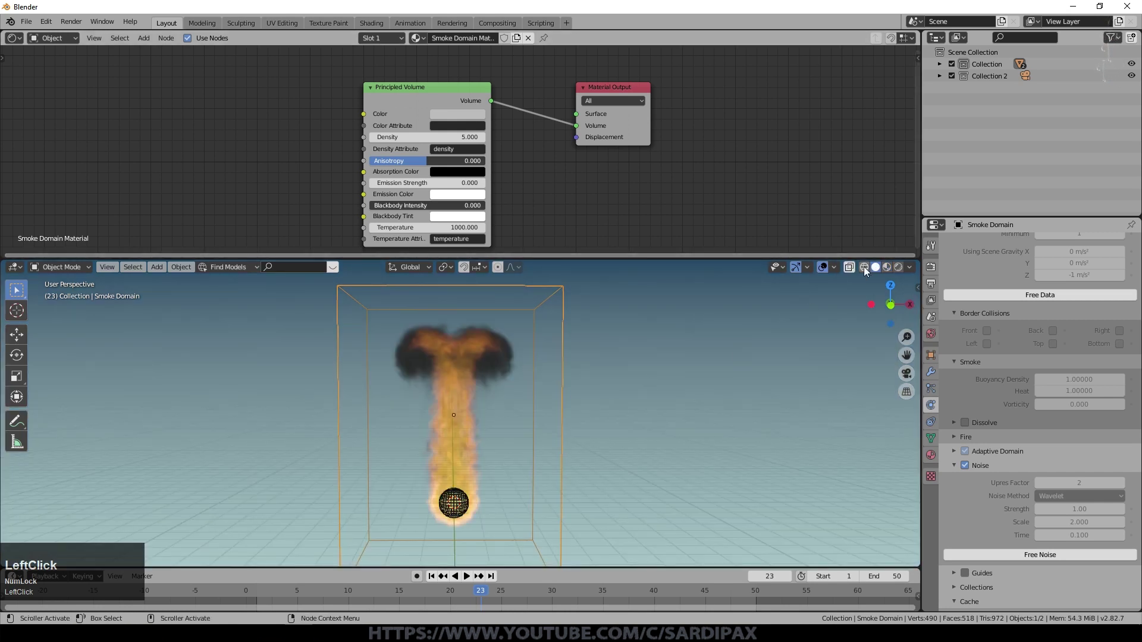
{"action": "left_click_drag", "start_coordinate": [487, 595], "coordinate": [512, 585]}
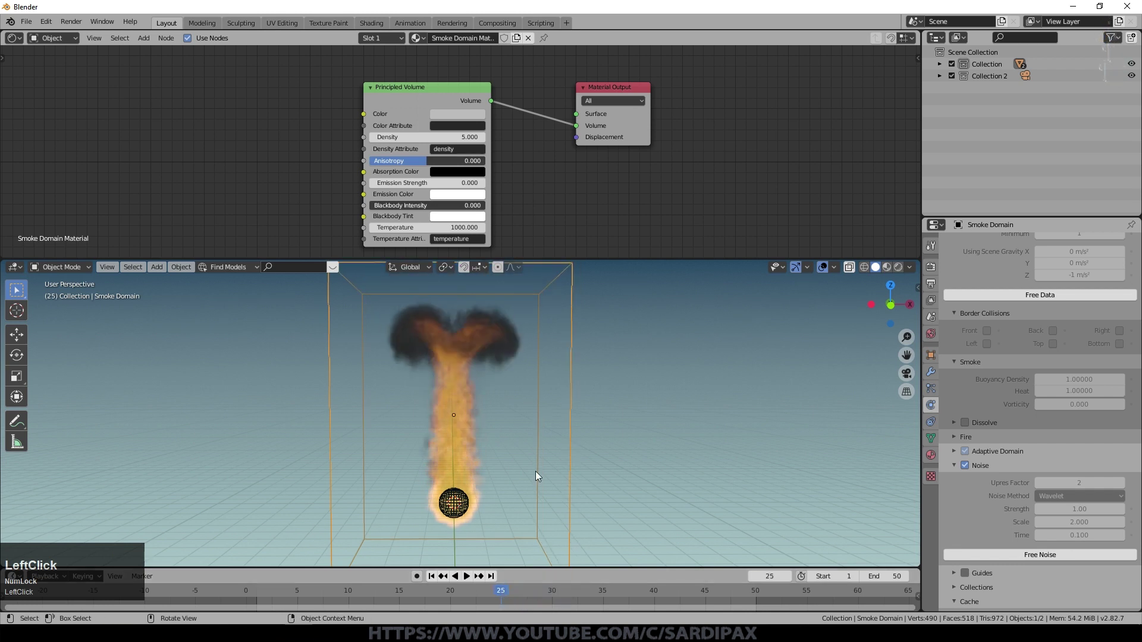
{"action": "left_click", "coordinate": [901, 271]}
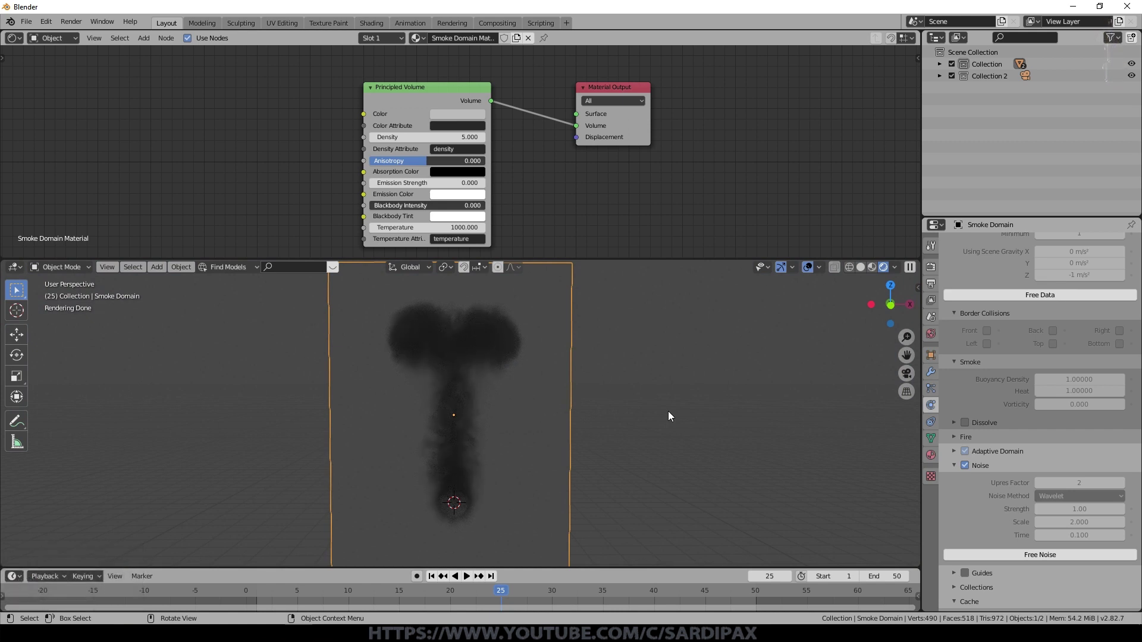
Add a Sun light and set its strength to 10 to brightly light the smoke
{"action": "key", "text": "shift+a"}
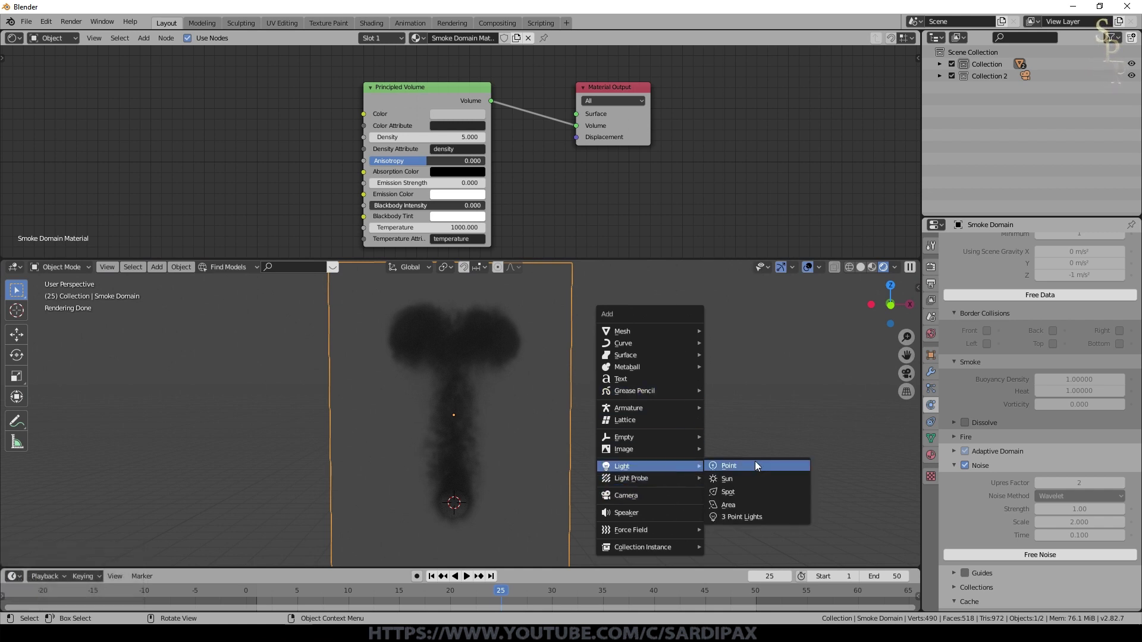
{"action": "left_click", "coordinate": [753, 481]}
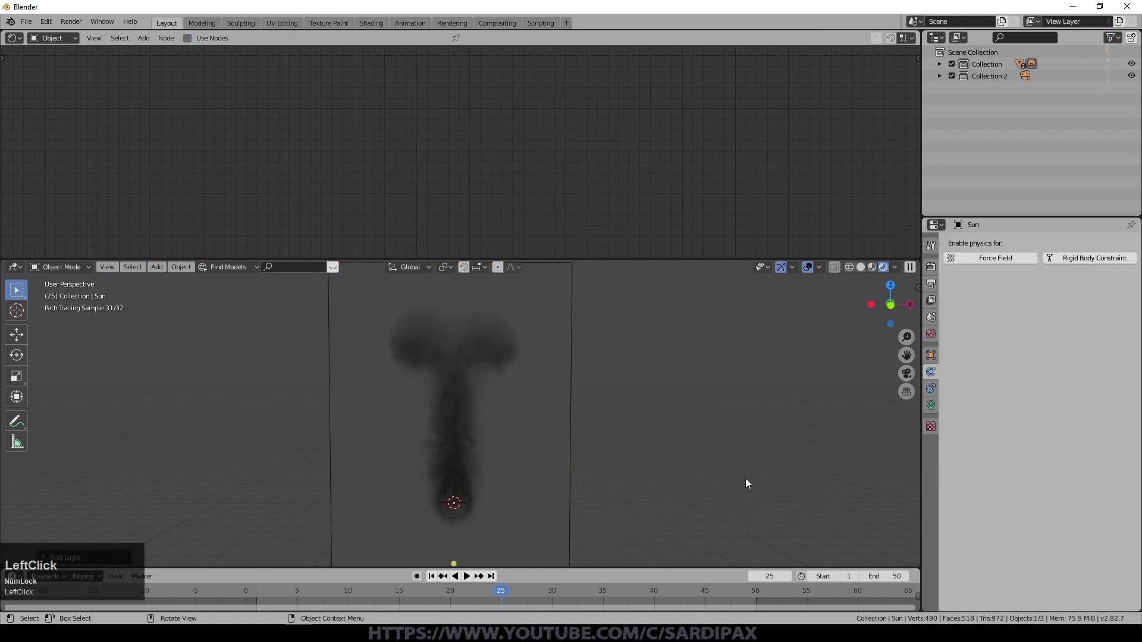
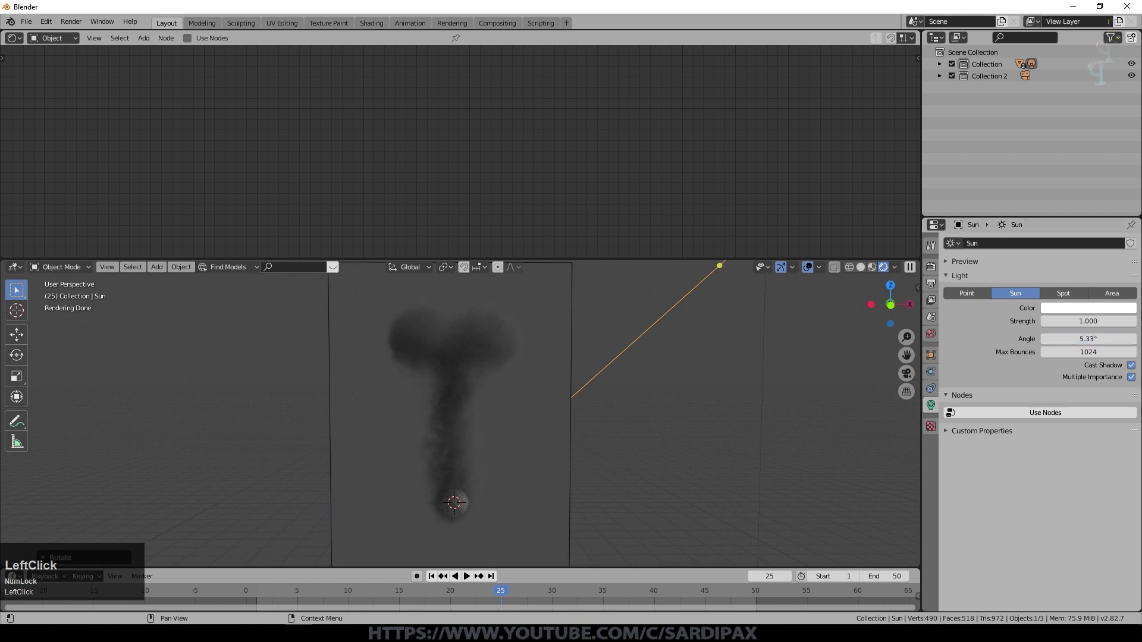
{"action": "key", "text": "KP_1"}
{"action": "key", "text": "KP_0"}
{"action": "key", "text": "KP_Enter"}
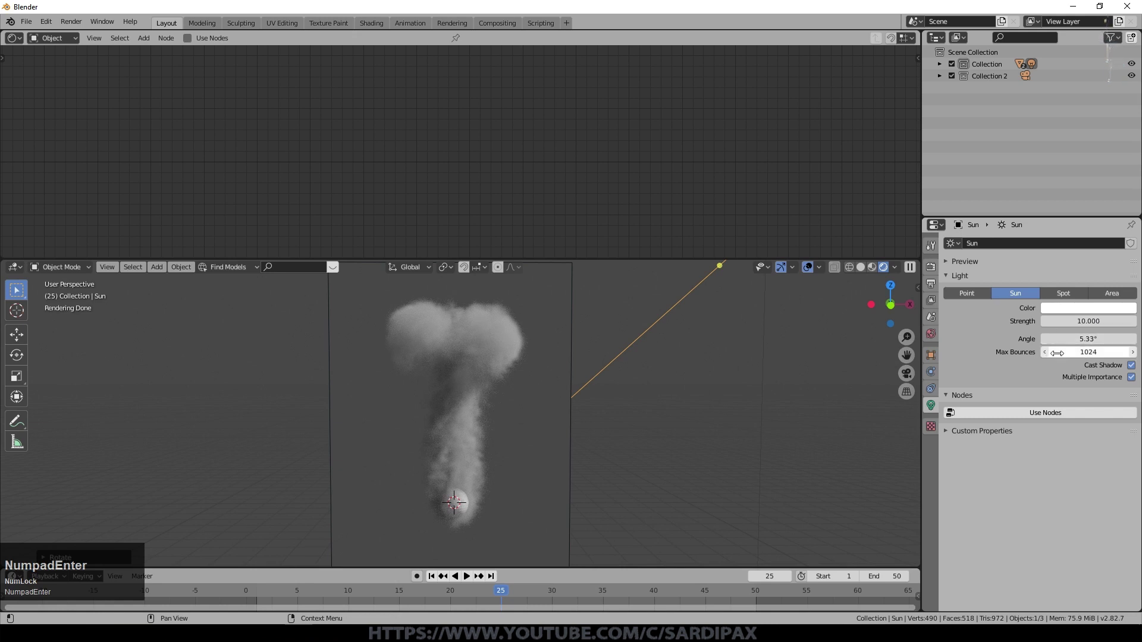
Set the World background colour to black and step playback to a later frame
{"action": "left_click", "coordinate": [935, 336]}
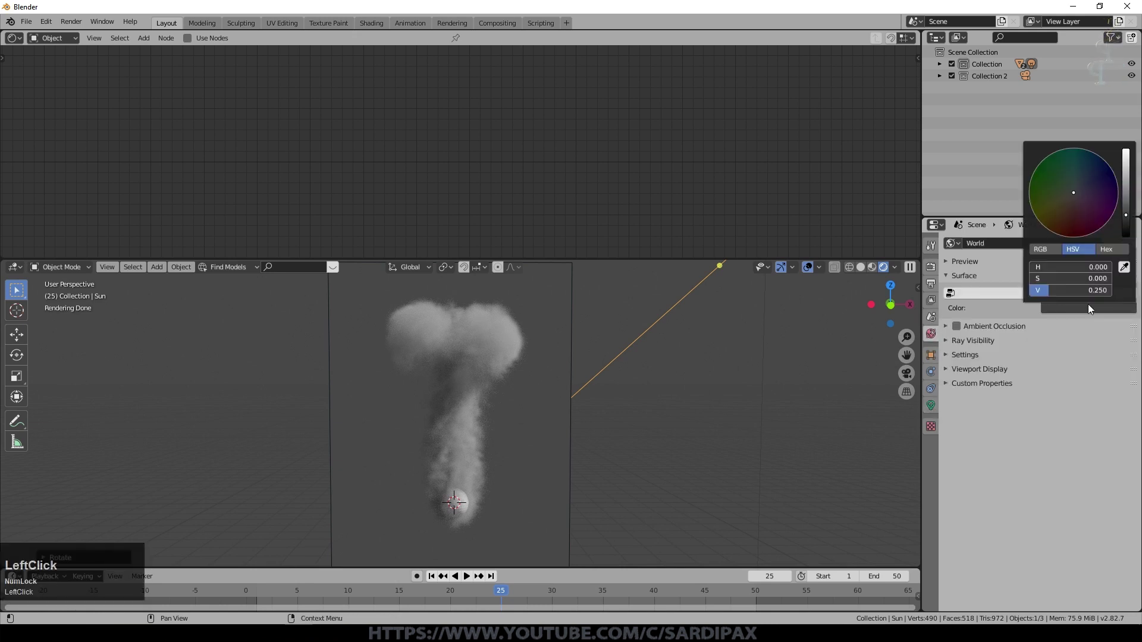
{"action": "scroll", "scroll_direction": "down", "scroll_amount": 3}
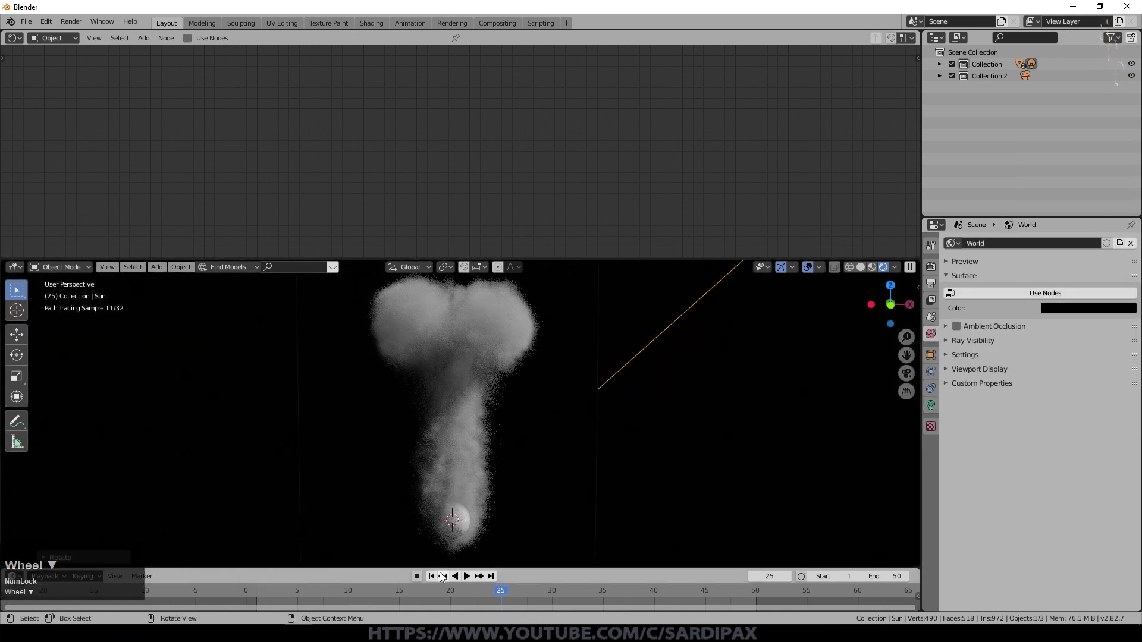
{"action": "scroll", "scroll_direction": "down", "scroll_amount": 3}
{"action": "key", "text": "space"}
{"action": "key", "text": "space"}
Reframe the view and select the smoke domain to show its settings
{"action": "middle_click", "coordinate": [864, 269]}
{"action": "left_click", "coordinate": [864, 269]}
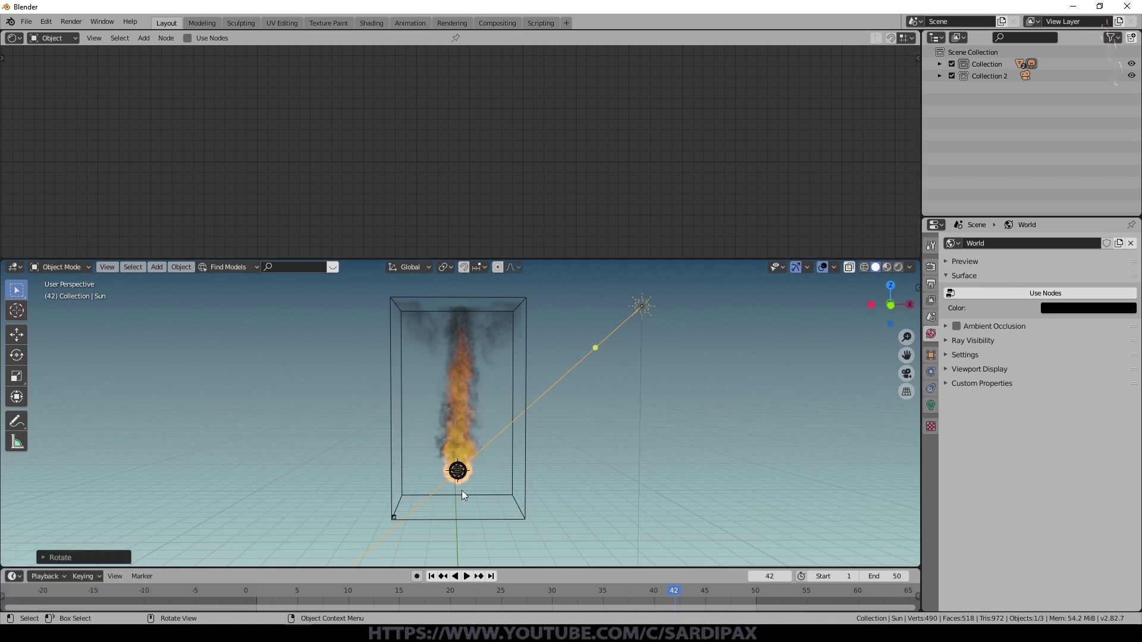
{"action": "left_click", "coordinate": [901, 271]}
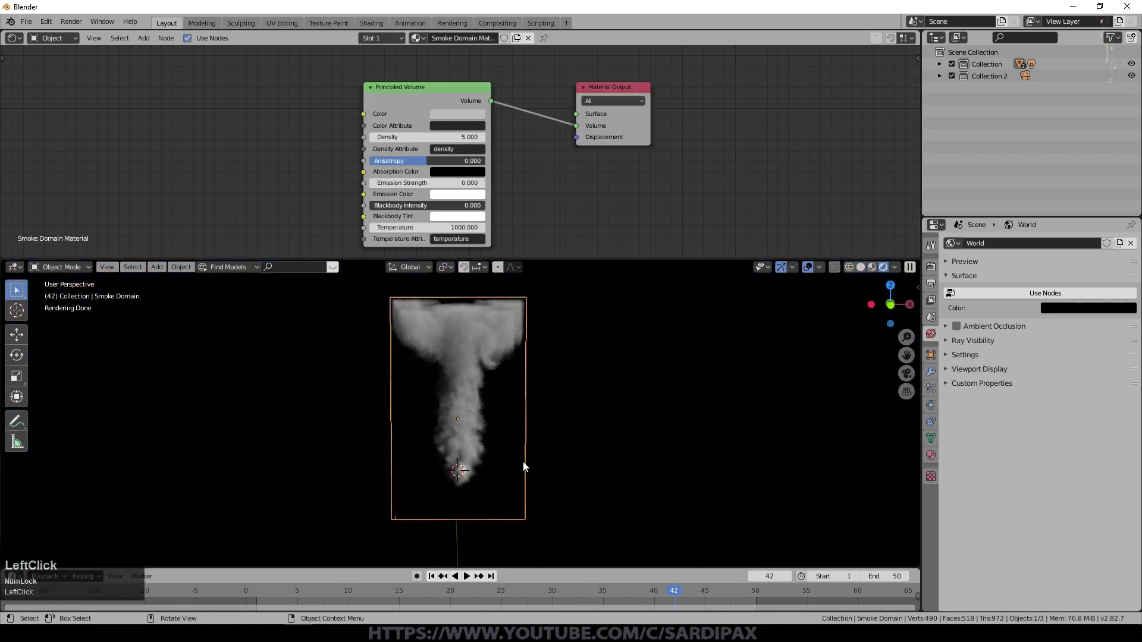
{"action": "scroll", "scroll_direction": "up", "scroll_amount": 3}
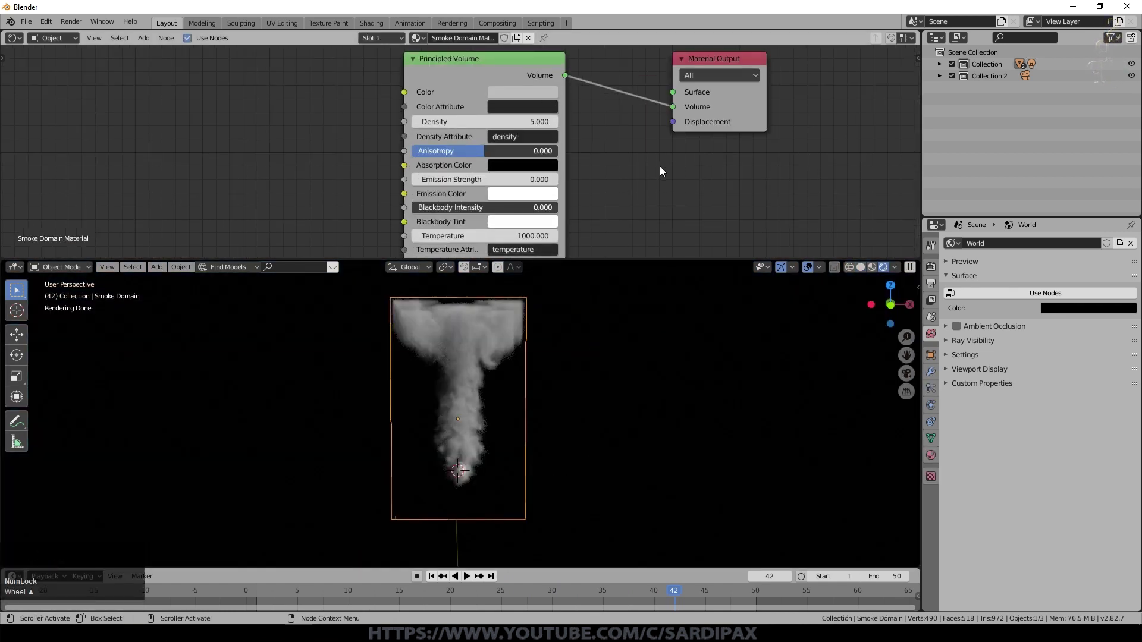
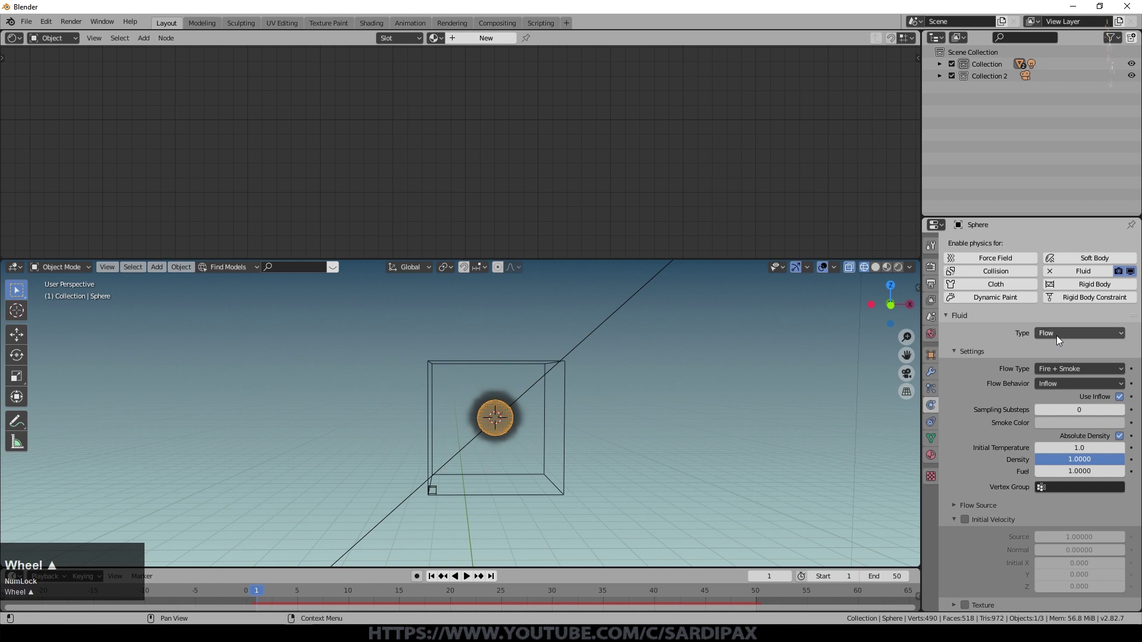
Set the sphere's Flow Source to Particle System using its ParticleSettings particles
{"action": "scroll", "scroll_direction": "down", "scroll_amount": 3}
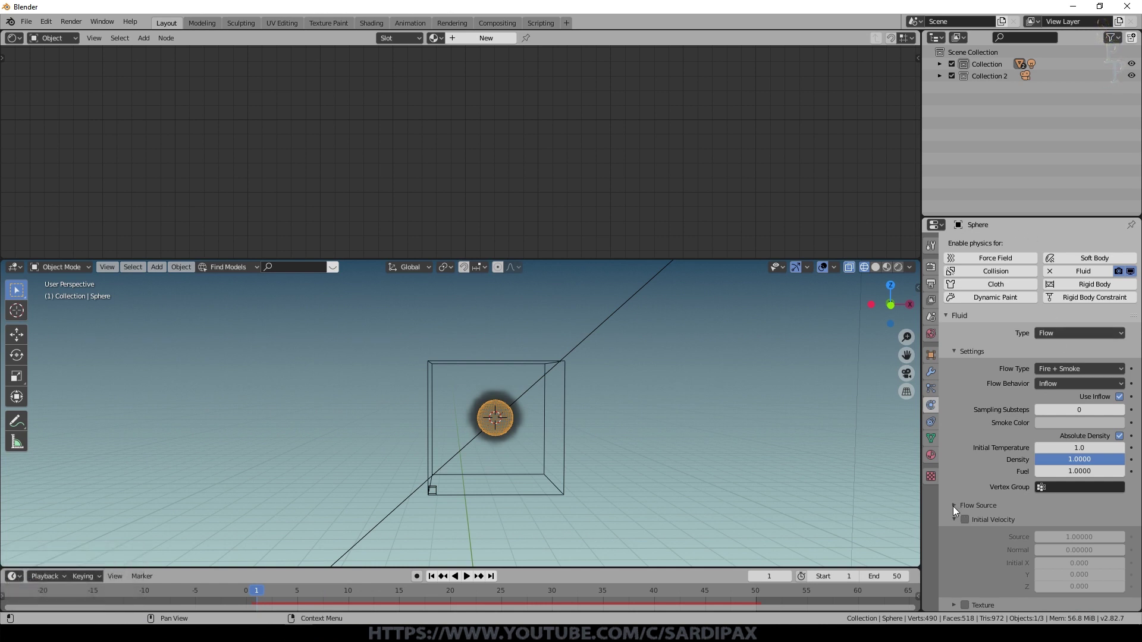
{"action": "left_click", "coordinate": [957, 510]}
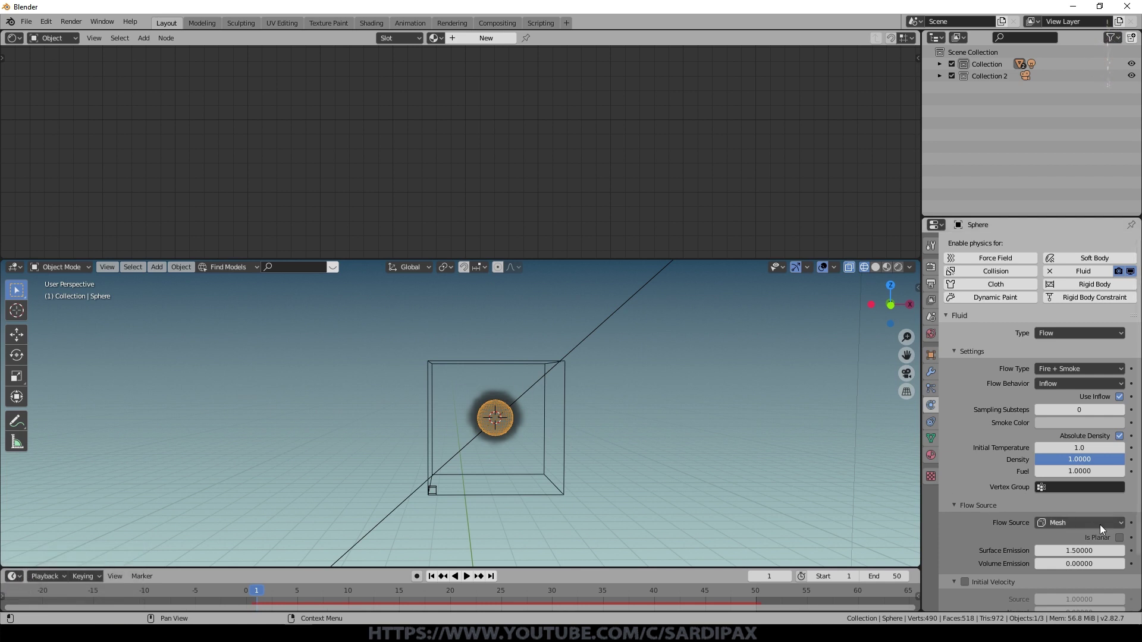
{"action": "left_click", "coordinate": [1074, 523]}
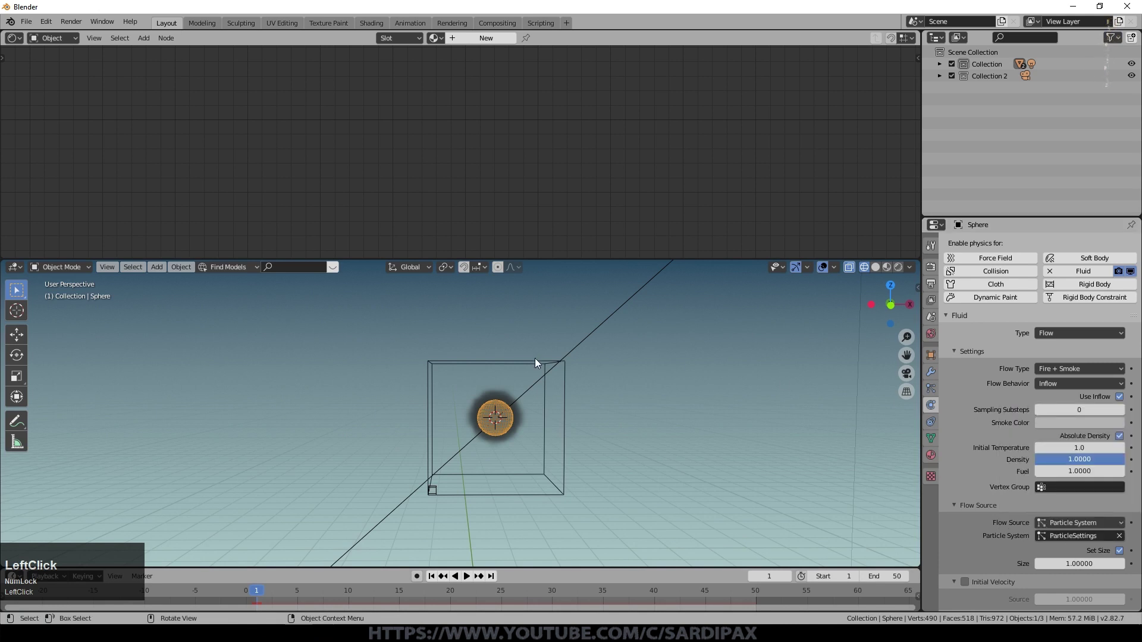
Select the Smoke Domain and free its previously baked simulation data
{"action": "left_click", "coordinate": [568, 459]}
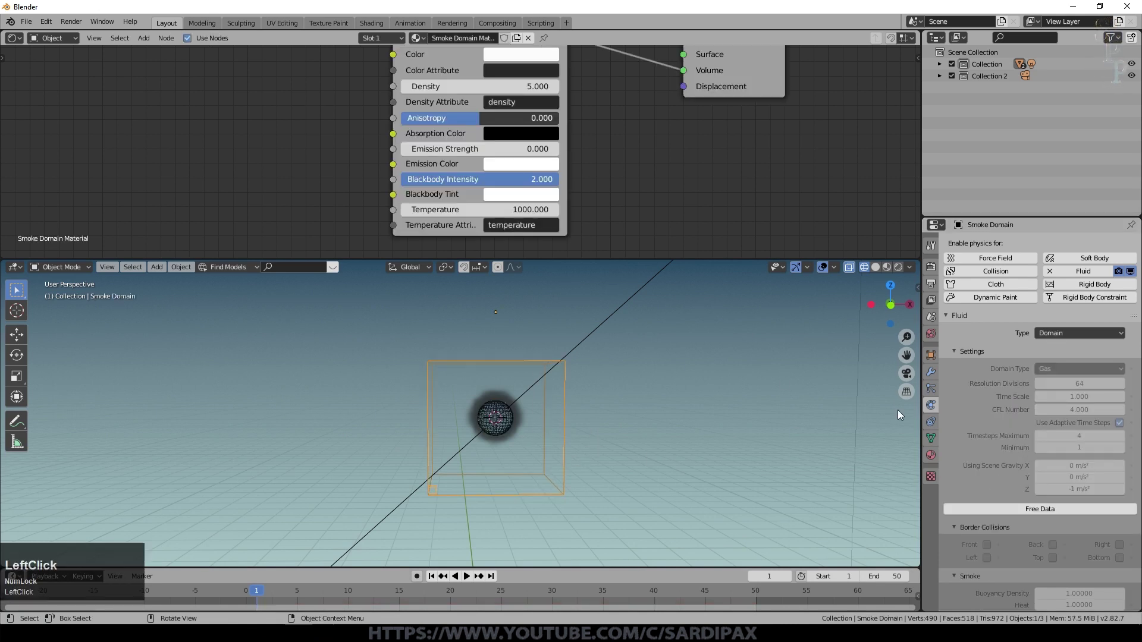
{"action": "scroll", "scroll_direction": "up", "scroll_amount": 3}
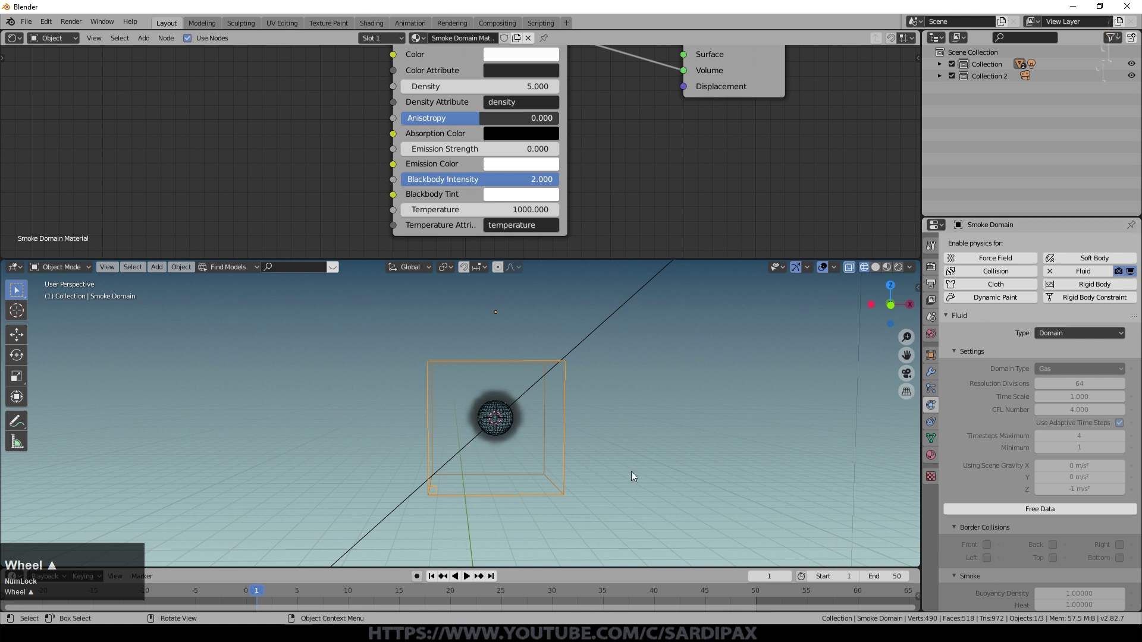
{"action": "left_click", "coordinate": [1027, 516]}
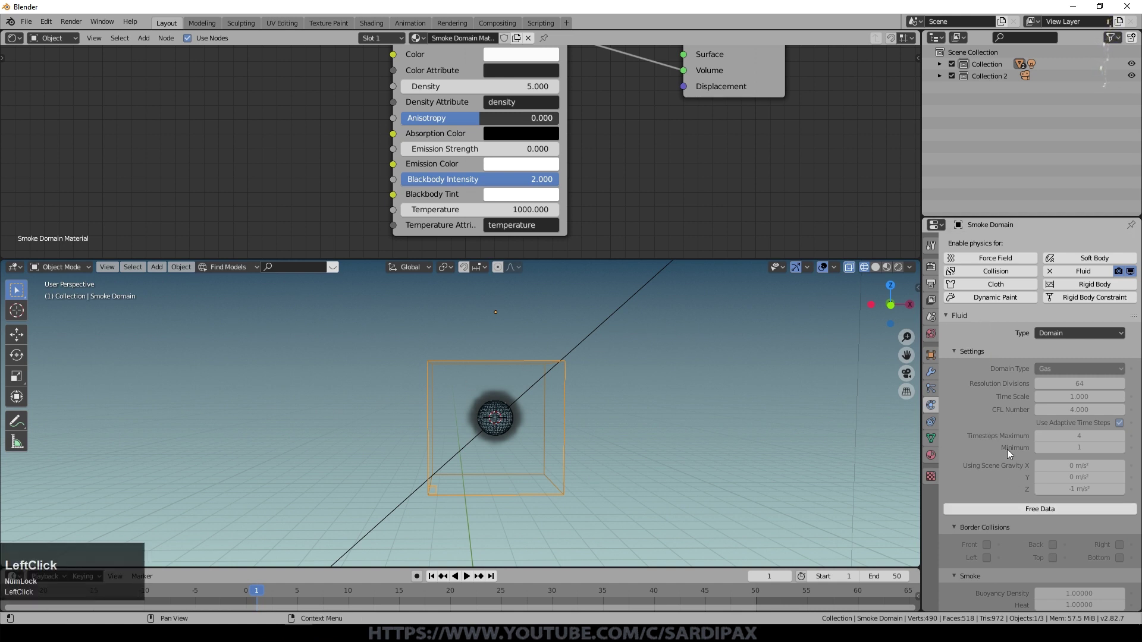
{"action": "scroll", "scroll_direction": "up", "scroll_amount": 3}
{"action": "scroll", "scroll_direction": "down", "scroll_amount": 3}
{"action": "left_click", "coordinate": [970, 374]}
Bake the domain's fire and smoke from the particles and preview the fiery plume
{"action": "scroll", "scroll_direction": "up", "scroll_amount": 3}
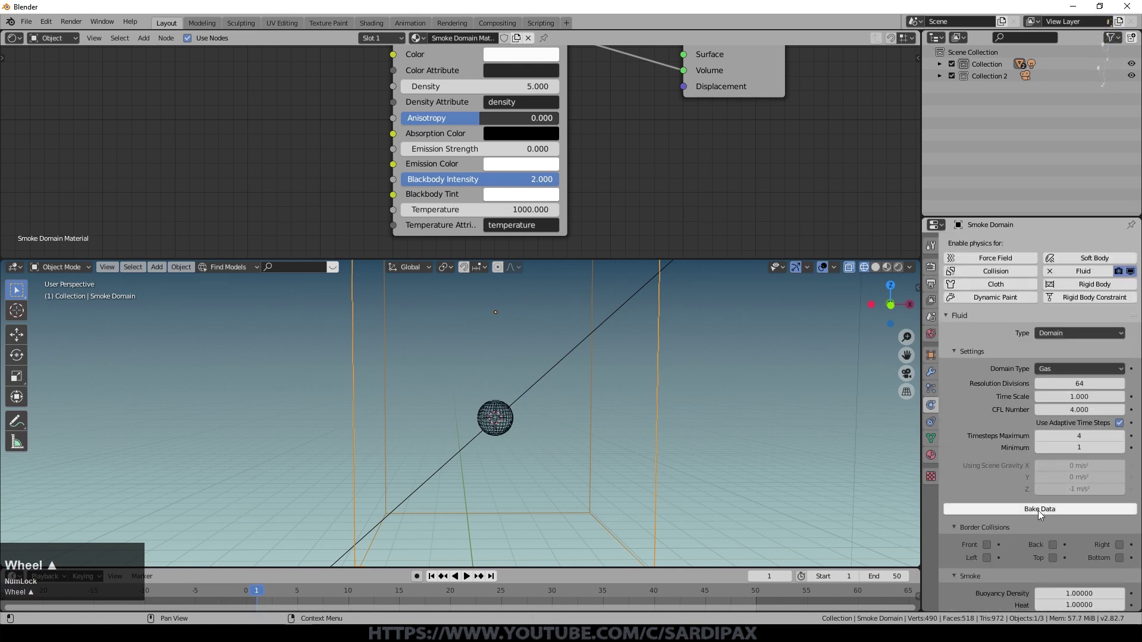
{"action": "left_click", "coordinate": [1041, 513]}
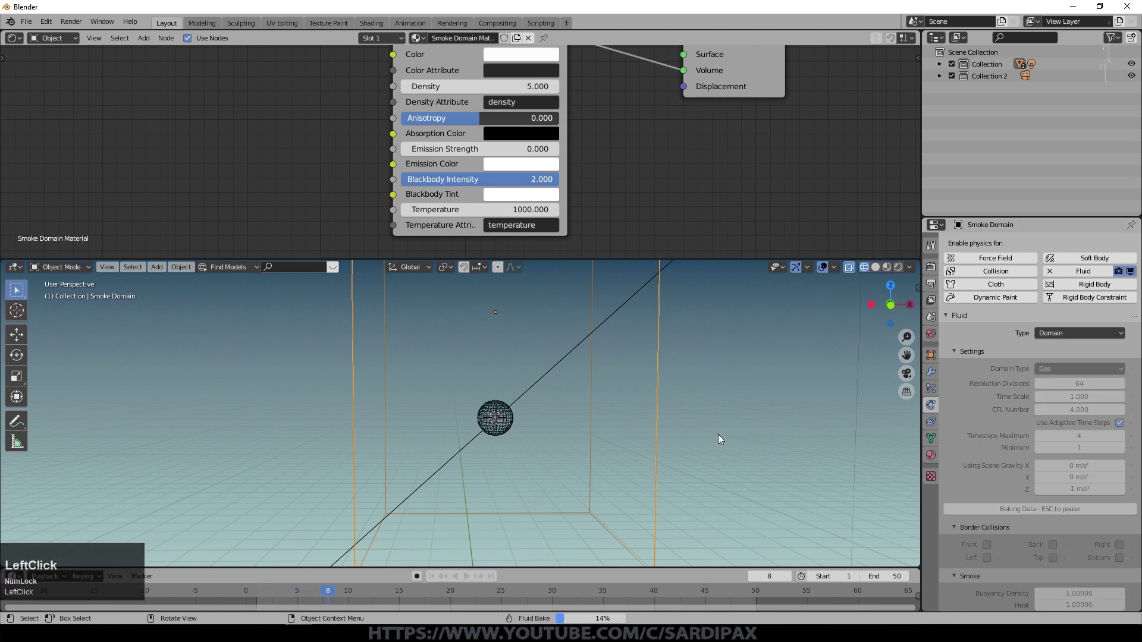
{"action": "left_click", "coordinate": [470, 577]}
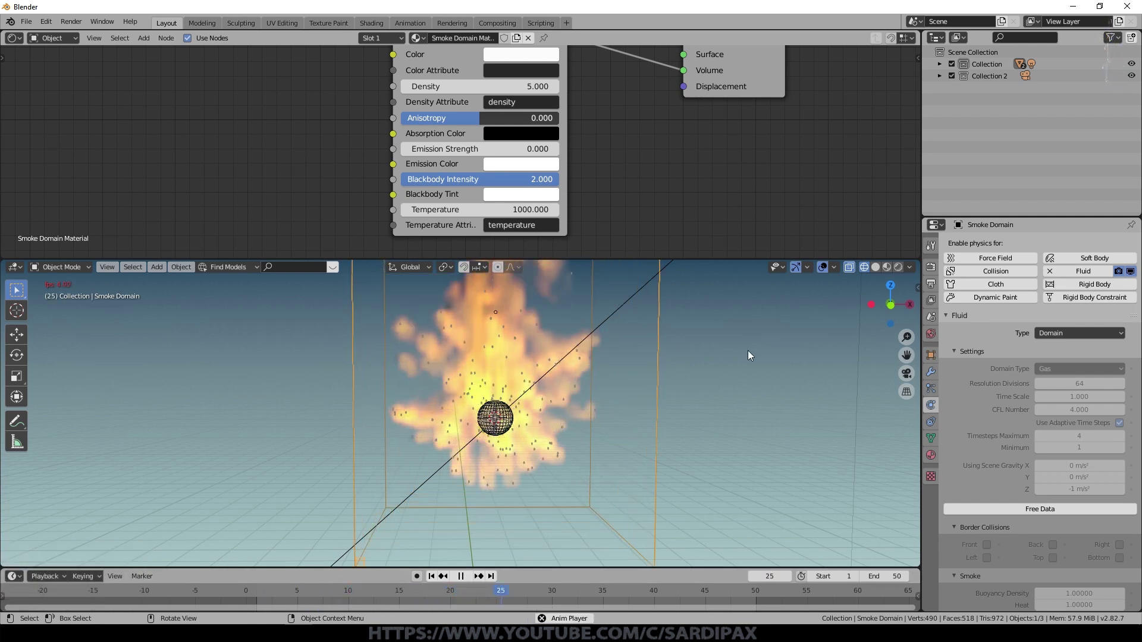
Restart playback, adjust the view and bake the Smoke Domain's noise detail
{"action": "key", "text": "shift+Num_Lock"}
{"action": "left_click", "coordinate": [752, 354]}
{"action": "middle_click", "coordinate": [751, 354]}
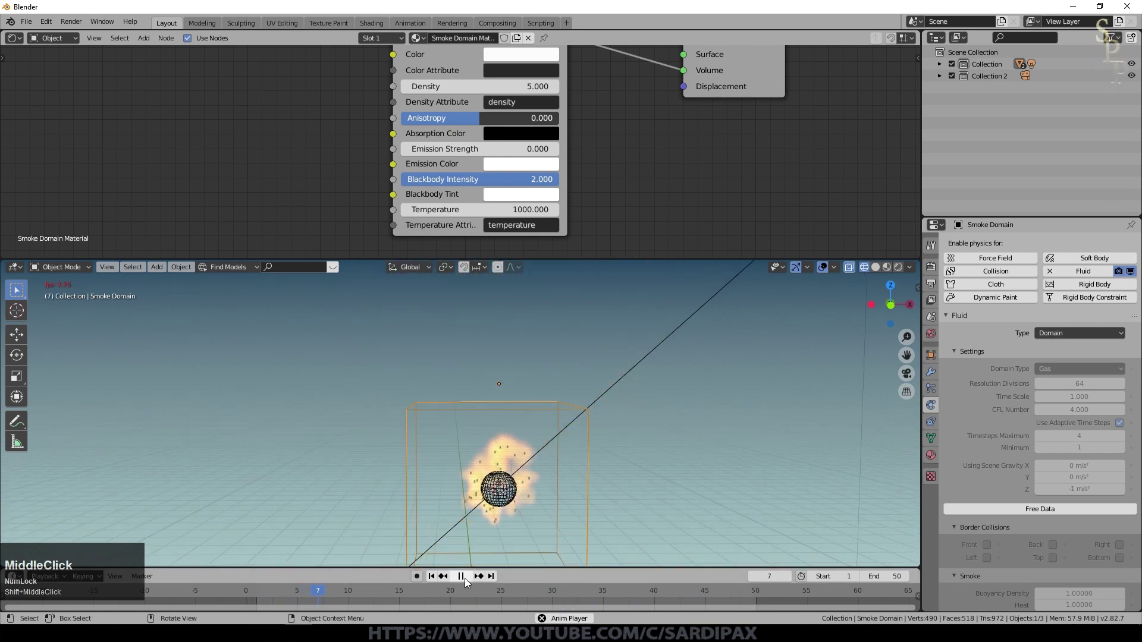
{"action": "left_click", "coordinate": [472, 584]}
{"action": "scroll", "scroll_direction": "down", "scroll_amount": 3}
{"action": "left_click", "coordinate": [970, 469]}
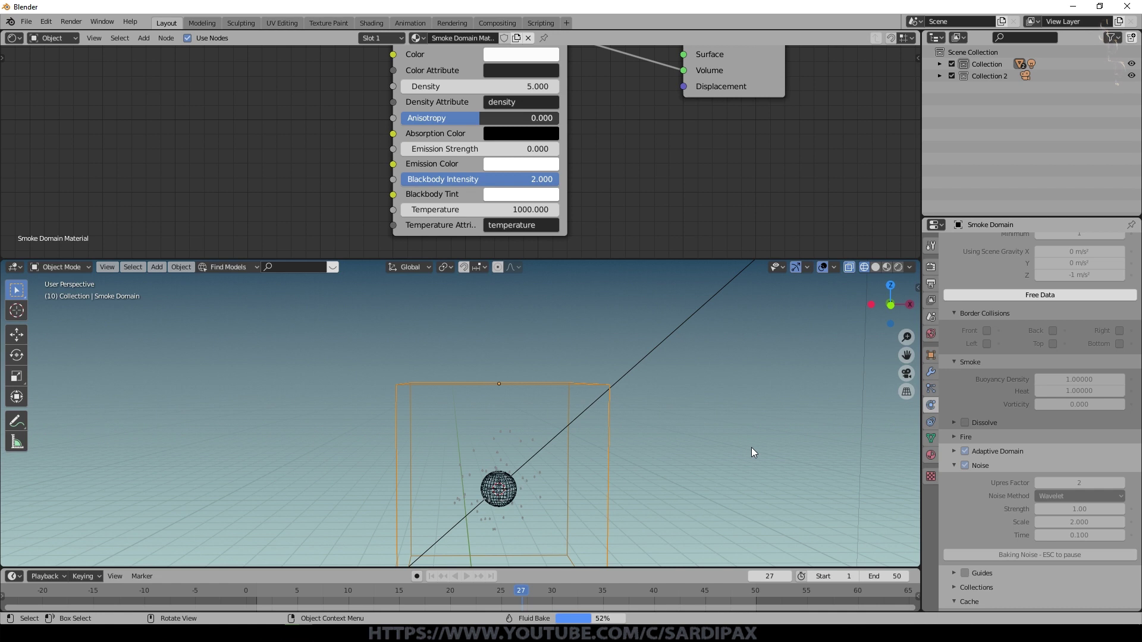
Play back the baked explosion in Rendered shading against the black world
{"action": "left_click", "coordinate": [755, 451]}
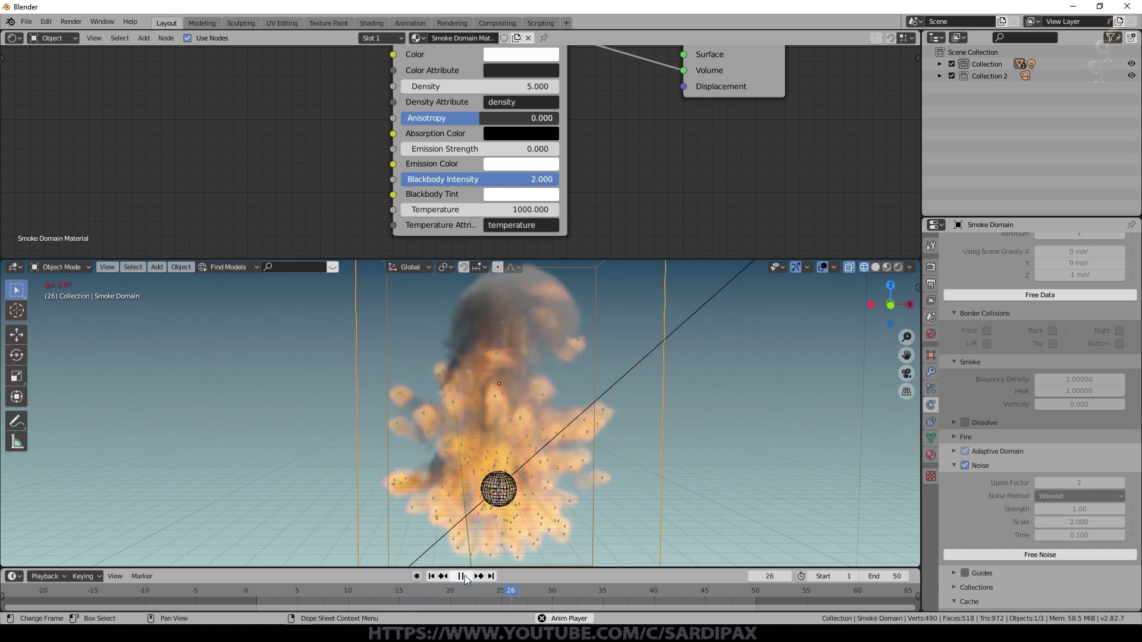
{"action": "left_click", "coordinate": [470, 580]}
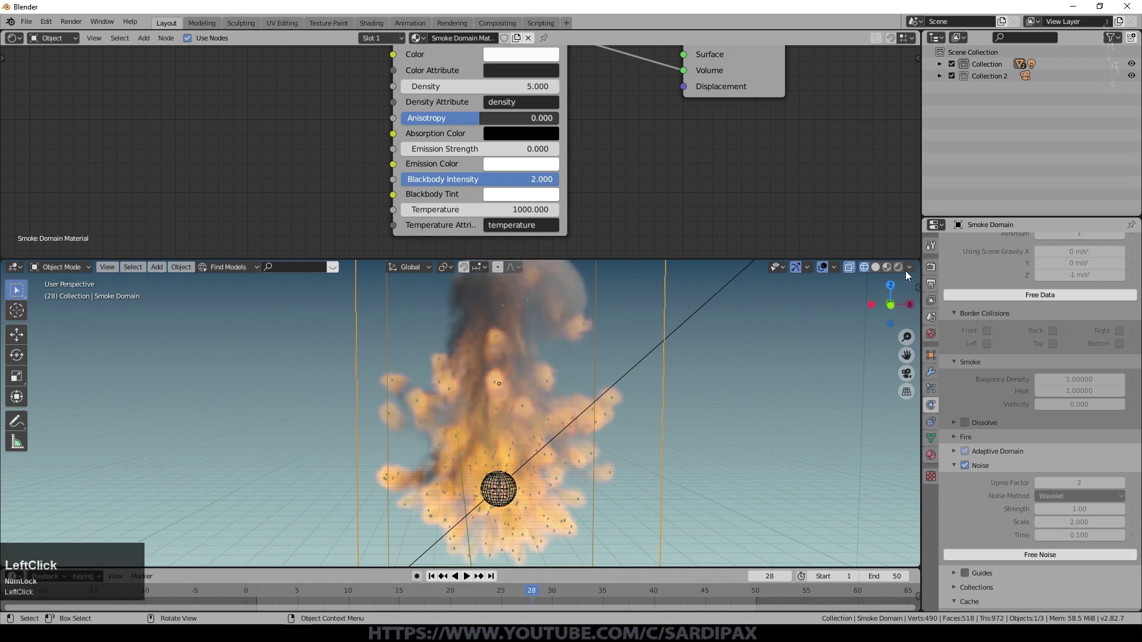